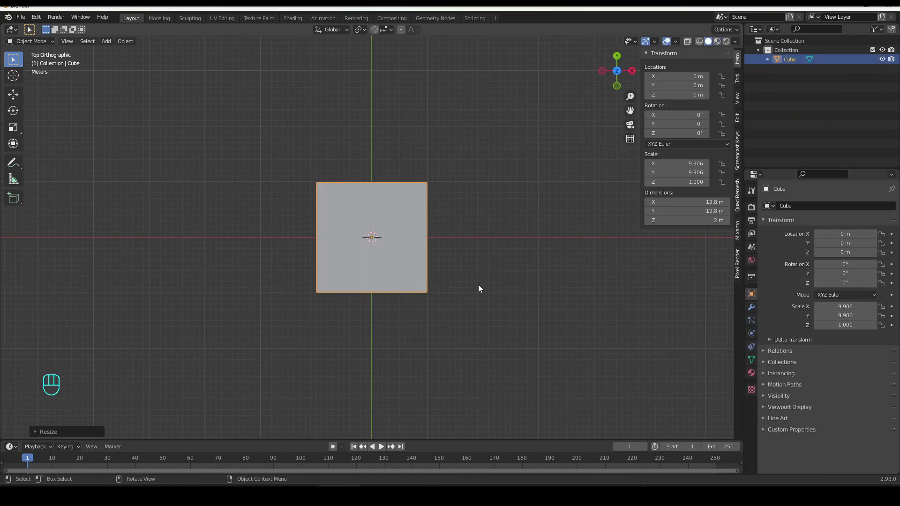
Stretch the cube along X and flatten it along Z into a long, thin floor slab.
key("s")
key("x")
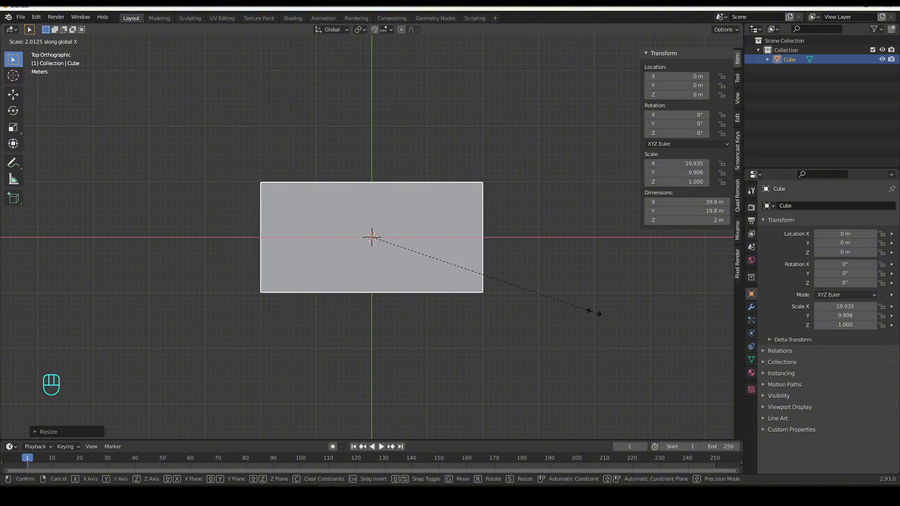
left_click_drag(395, 328, 438, 228)
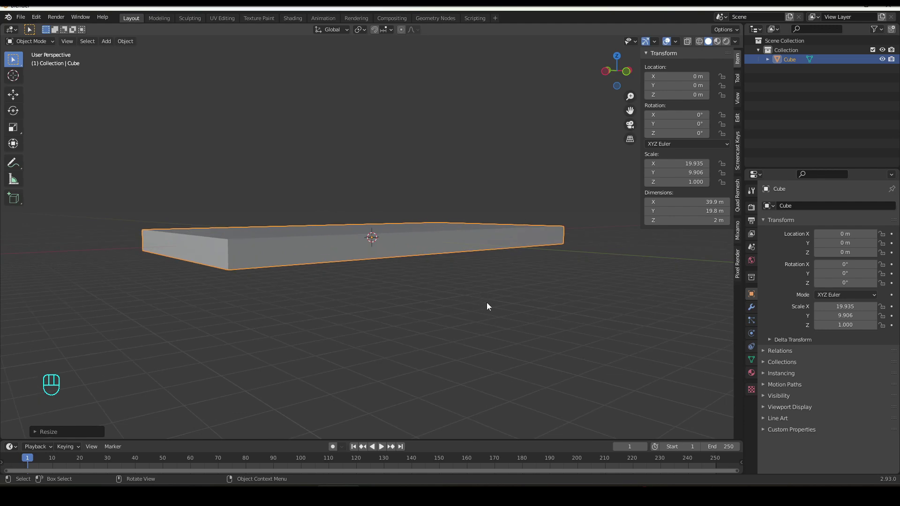
key("s")
key("z")
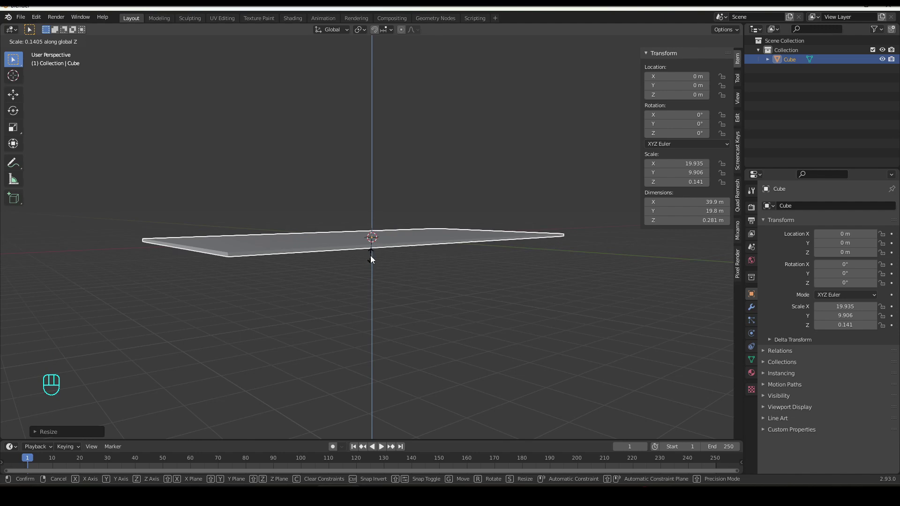
left_click_drag(298, 291, 389, 284)
Duplicate the slab upward twice so three floor slabs stack vertically.
key("shift+d")
key("g")
key("z")
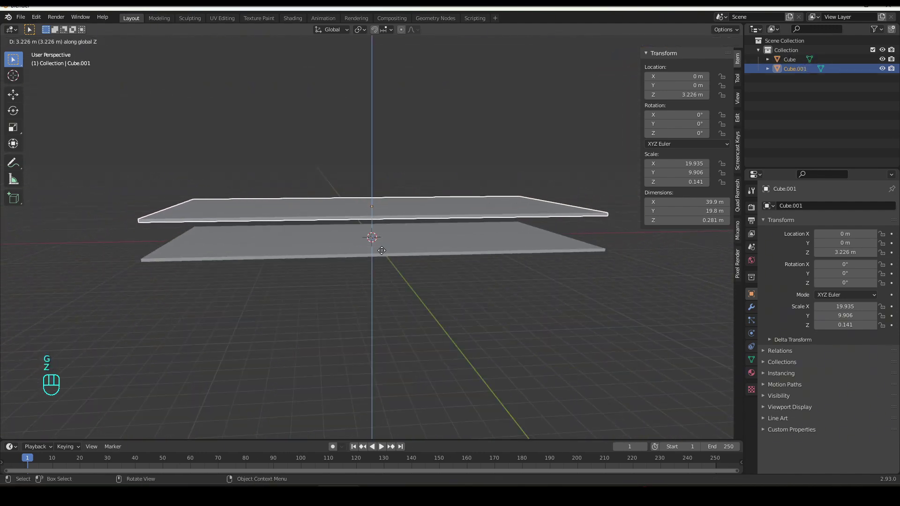
key("shift+d")
key("g")
key("z")
left_click_drag(161, 235, 153, 221)
left_click_drag(111, 48, 205, 64)
Switch to a top view and add a new cube for the pillar.
key("KP_7")
key("g")
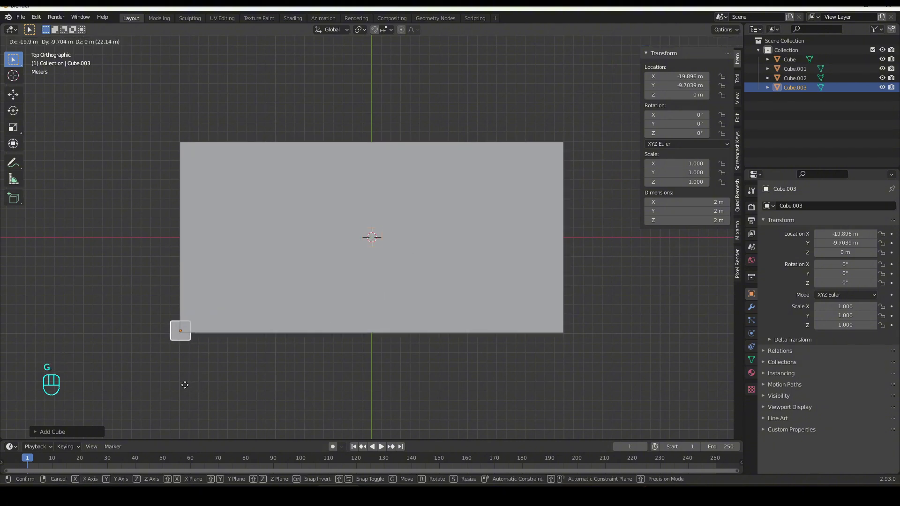
Move the new cube to the slab's corner and shrink it to a small pillar footprint.
middle_click(250, 353)
middle_click(289, 290)
key("g")
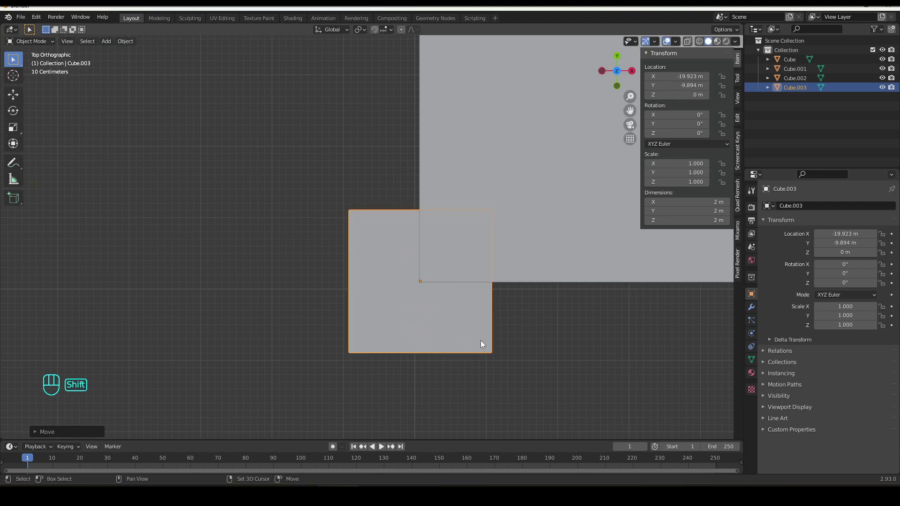
key("s")
left_click_drag(465, 308, 462, 251)
key("Tab")
key("2")
key("3")
left_click(389, 238)
Raise the cube's top face into a tall corner pillar and apply its scale.
key("g")
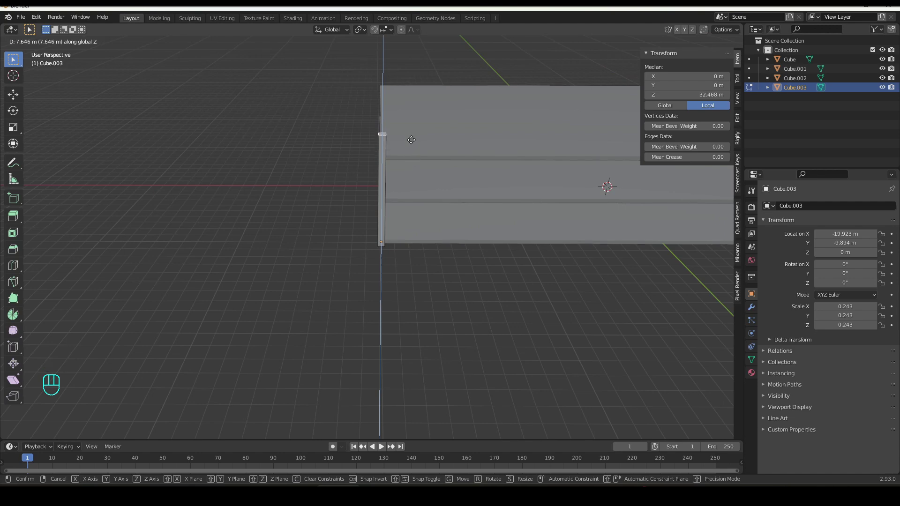
left_click_drag(414, 146, 411, 158)
left_click_drag(390, 220, 377, 203)
left_click_drag(421, 212, 256, 241)
left_click_drag(275, 241, 314, 238)
key("Tab")
left_click_drag(331, 243, 246, 245)
left_click_drag(279, 258, 262, 260)
key("ctrl+a")
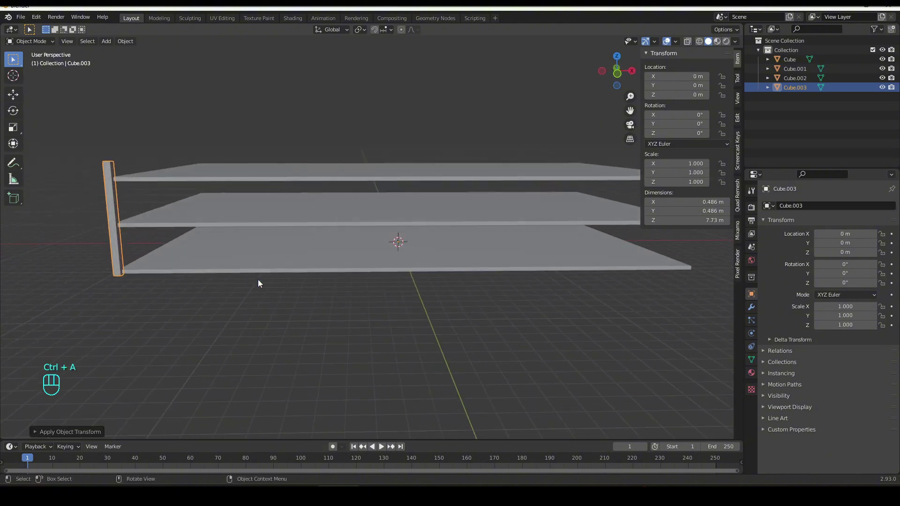
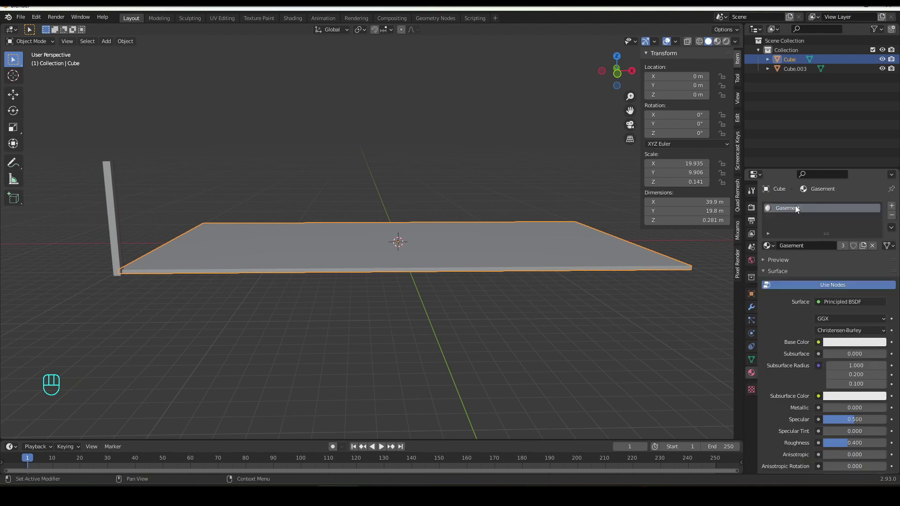
Add an Array modifier to the floor slab to repeat it.
left_click(753, 314)
left_click_drag(783, 213, 713, 238)
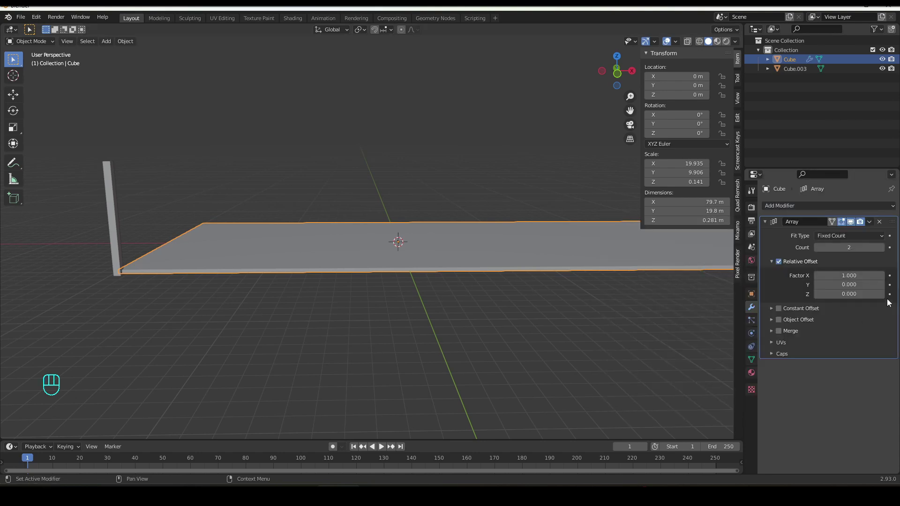
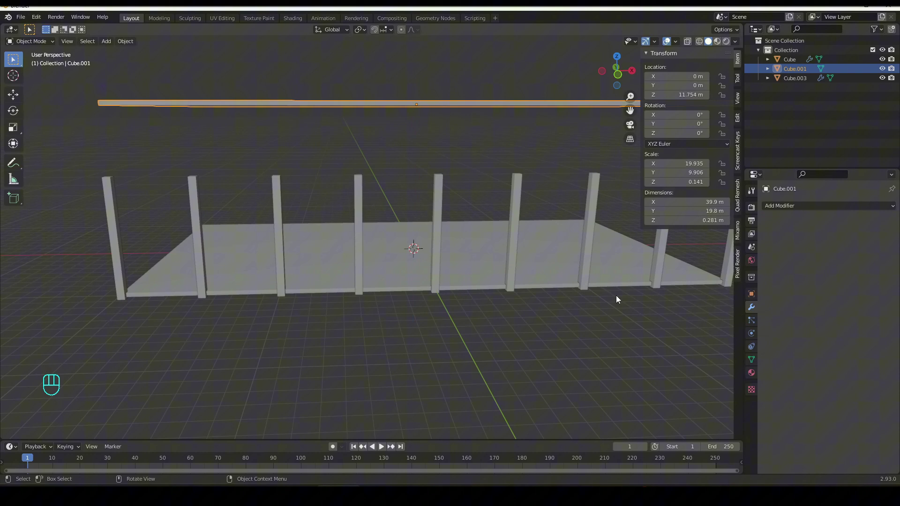
Select the second slab, apply its transforms and enter mesh editing on it.
left_click(852, 224)
left_click_drag(407, 298, 401, 310)
key("Tab")
left_click_drag(309, 269, 326, 271)
left_click_drag(307, 266, 348, 204)
left_click(372, 83)
left_click_drag(396, 185, 336, 218)
key("Tab")
key("ctrl+a")
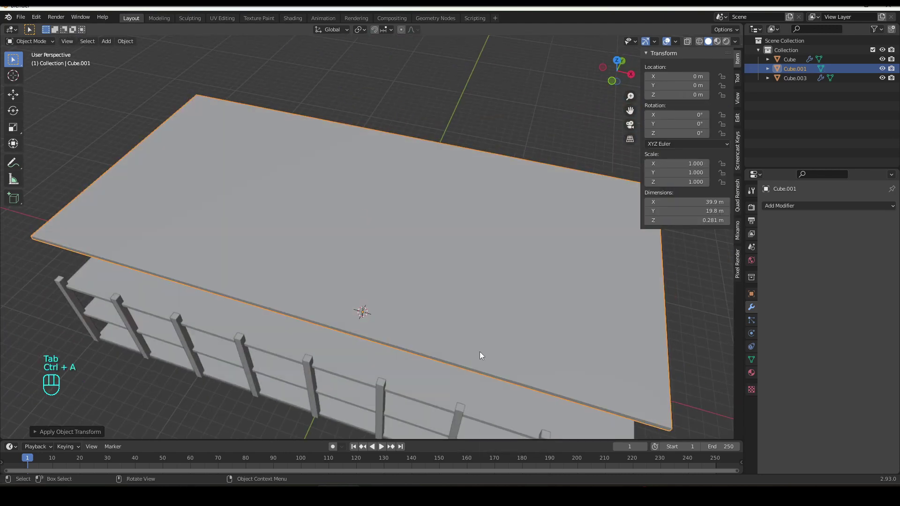
key("Tab")
Inset the slab's top face to leave a narrow border strip around its edges.
key("i")
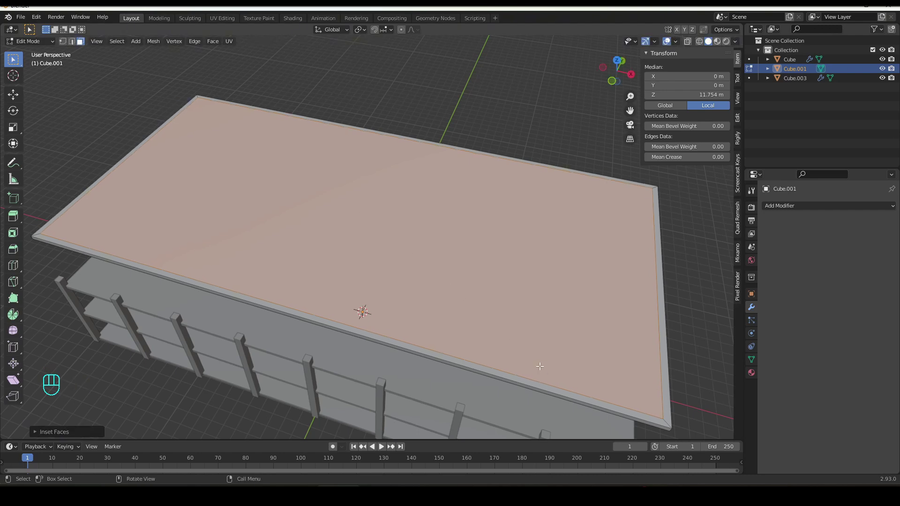
left_click_drag(437, 288, 466, 272)
left_click_drag(305, 278, 351, 255)
key("3")
left_click(224, 193)
left_click_drag(253, 201, 185, 202)
left_click_drag(293, 258, 332, 241)
key("a")
left_click_drag(360, 244, 381, 230)
Raise the border strip about one metre into a low perimeter wall and return to Object Mode.
key("g")
key("z")
middle_click(274, 267)
key("g")
key("z")
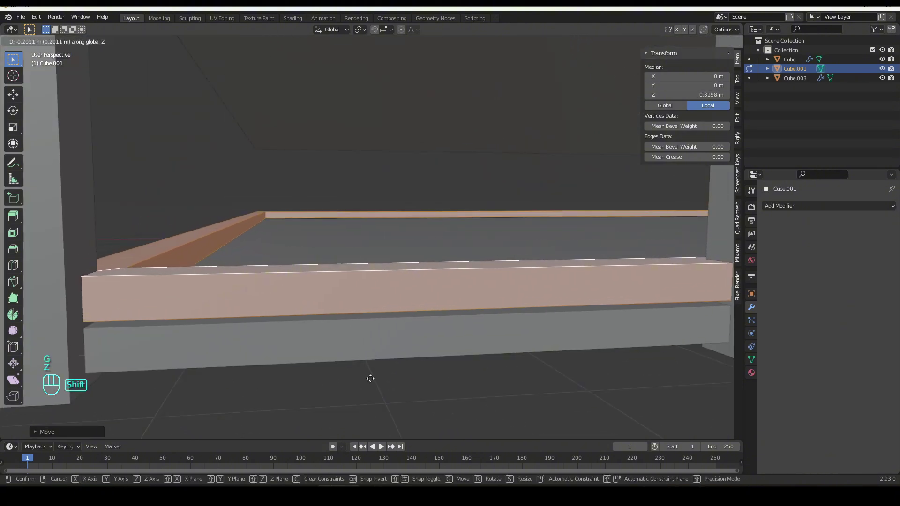
left_click(372, 388)
left_click(259, 275)
key("g")
key("z")
left_click(371, 258)
left_click_drag(369, 287, 358, 294)
left_click_drag(358, 292, 339, 292)
key("Tab")
left_click_drag(331, 291, 249, 277)
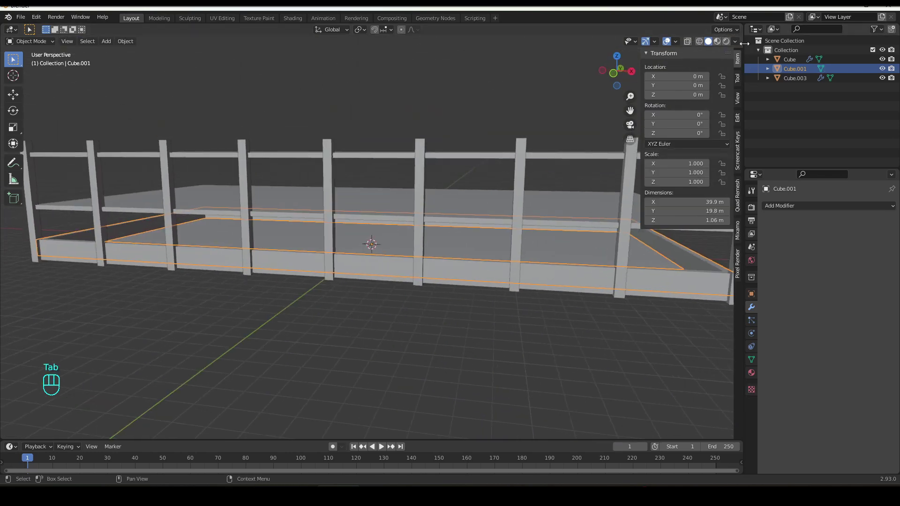
Duplicate the rimmed slab upward to form a railing band between the pillars.
left_click_drag(737, 45, 487, 324)
left_click_drag(239, 355, 335, 325)
left_click(285, 299)
middle_click(301, 312)
key("shift+d")
key("g")
key("z")
left_click_drag(232, 329, 247, 322)
left_click_drag(361, 214, 370, 235)
left_click(362, 238)
key("g")
key("z")
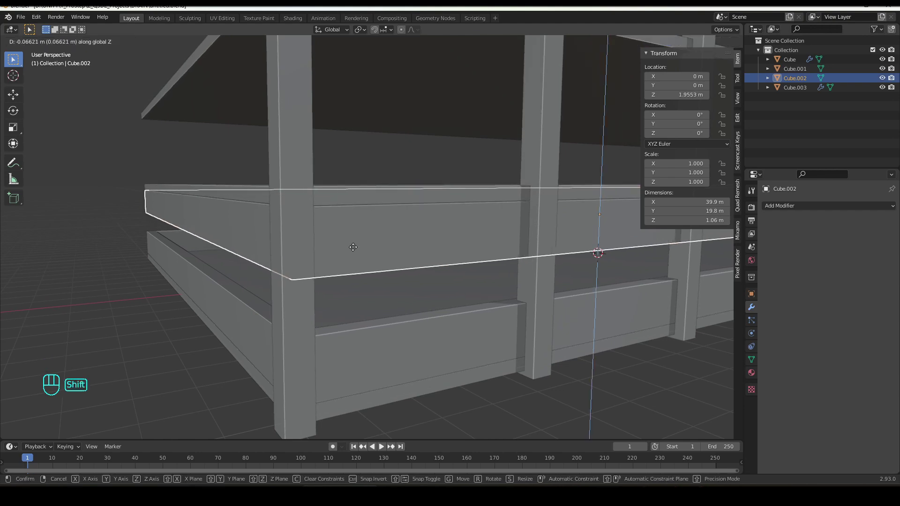
Adjust the lower rimmed slab's height vertically.
middle_click(339, 316)
left_click(323, 308)
middle_click(318, 291)
key("g")
key("z")
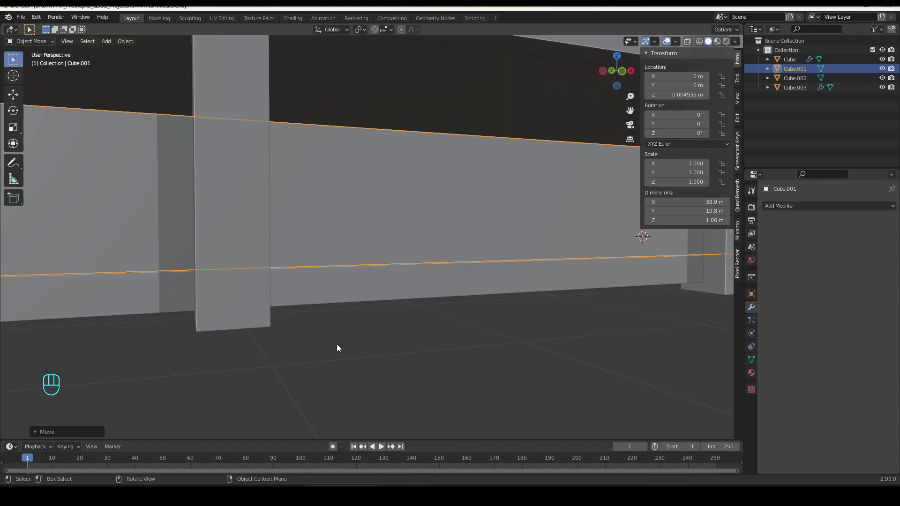
left_click(340, 384)
middle_click(351, 337)
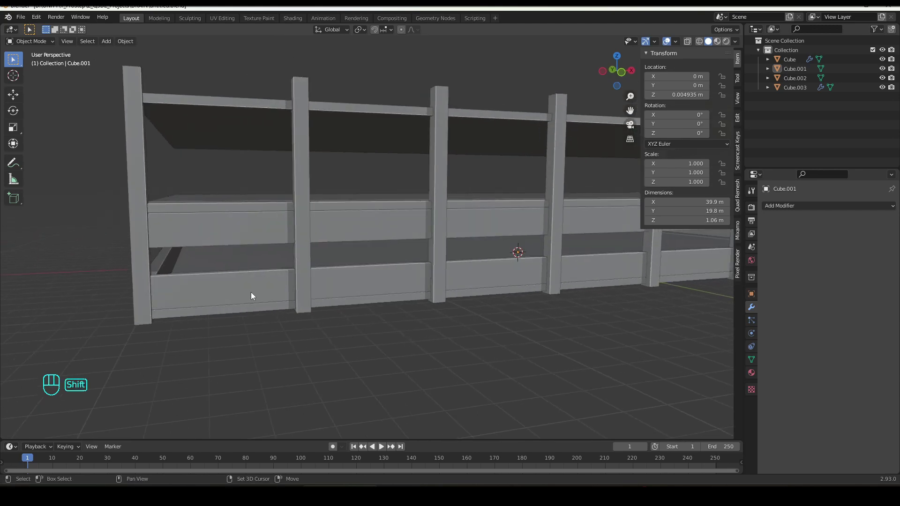
Duplicate the railing bands and lift the copies up to the next storey.
left_click(239, 239)
key("shift+d")
key("g")
key("z")
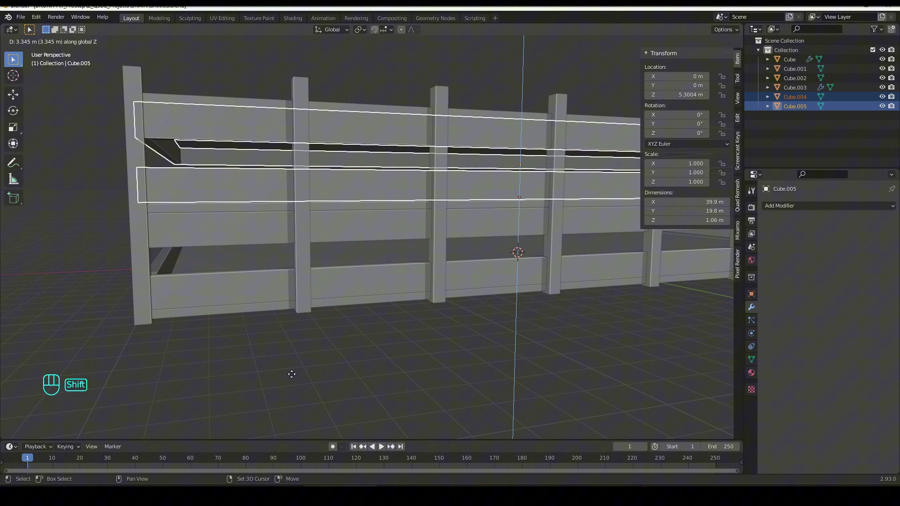
left_click_drag(344, 260, 406, 273)
key("g")
key("z")
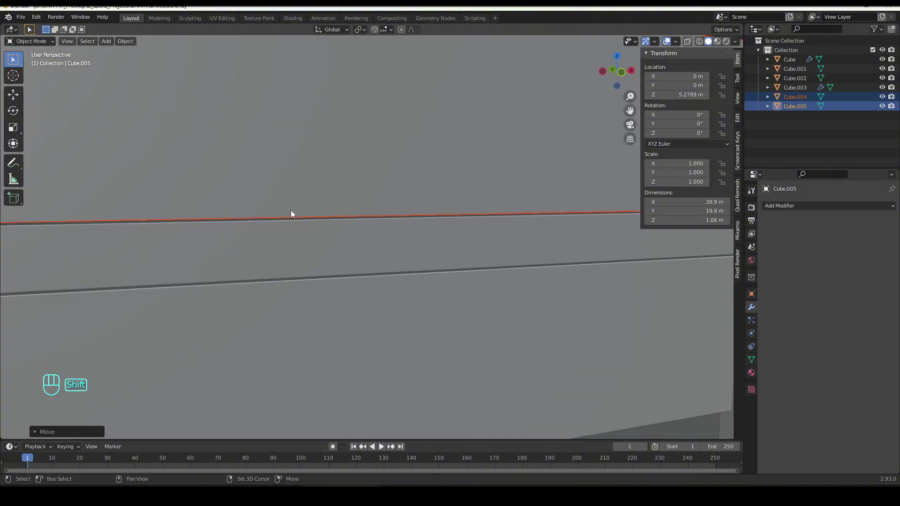
left_click_drag(309, 233, 303, 248)
left_click_drag(513, 297, 452, 302)
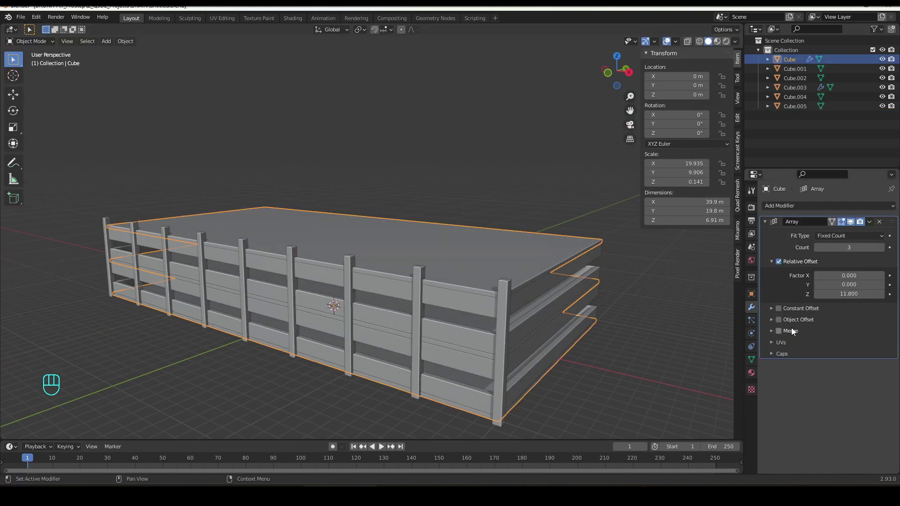
Raise the pillar's top vertices so the pillars reach up through the upper floors.
left_click(884, 247)
left_click_drag(280, 257, 341, 256)
left_click(327, 252)
key("Tab")
key("g")
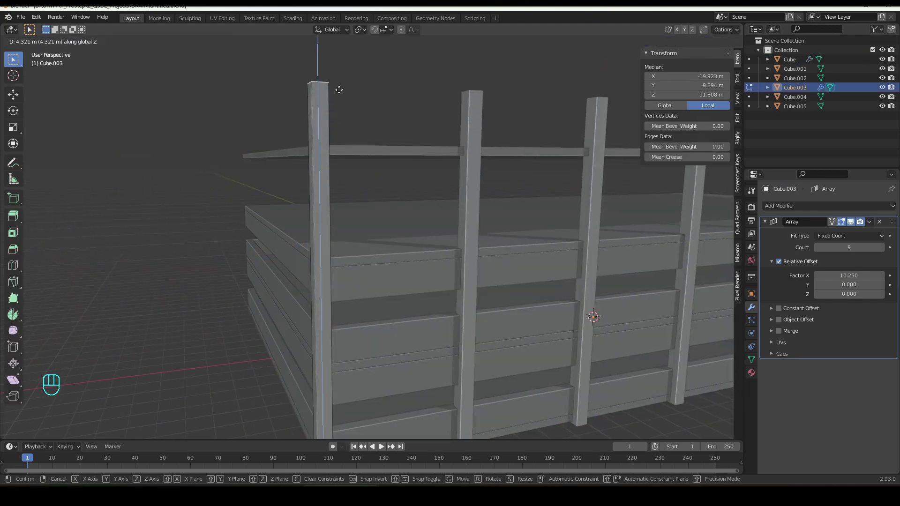
middle_click(363, 283)
key("Tab")
key("shift+d")
key("g")
key("z")
left_click_drag(369, 187, 364, 198)
Duplicate railing bands upward onto the second and top floors.
key("g")
key("z")
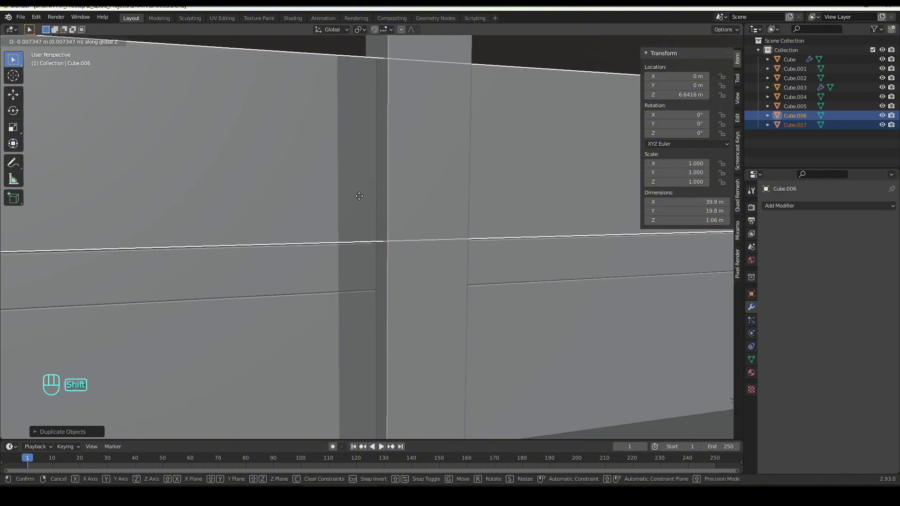
left_click_drag(169, 264, 152, 272)
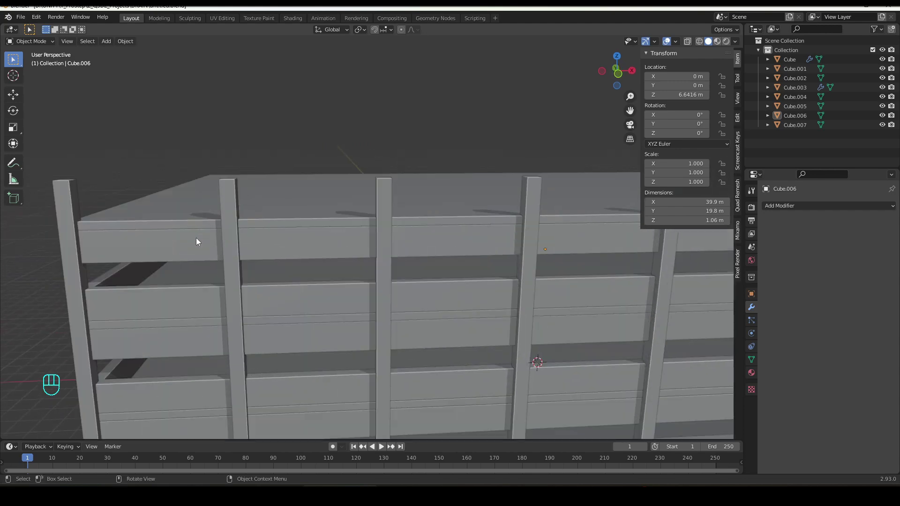
key("shift+d")
key("g")
key("z")
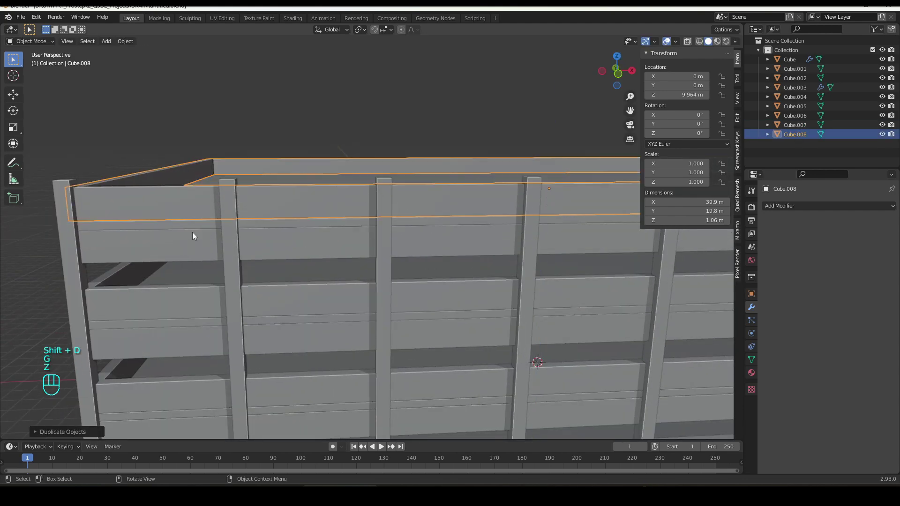
middle_click(215, 230)
left_click_drag(287, 174, 313, 179)
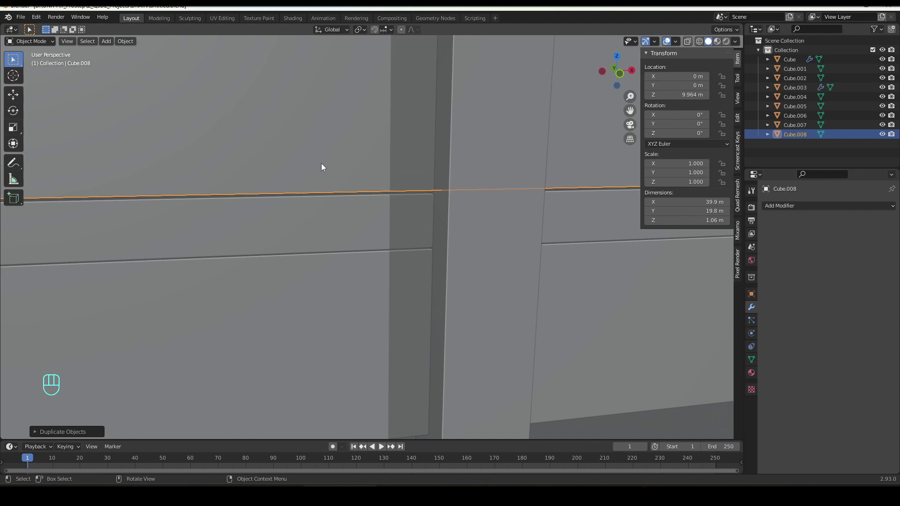
key("g")
key("z")
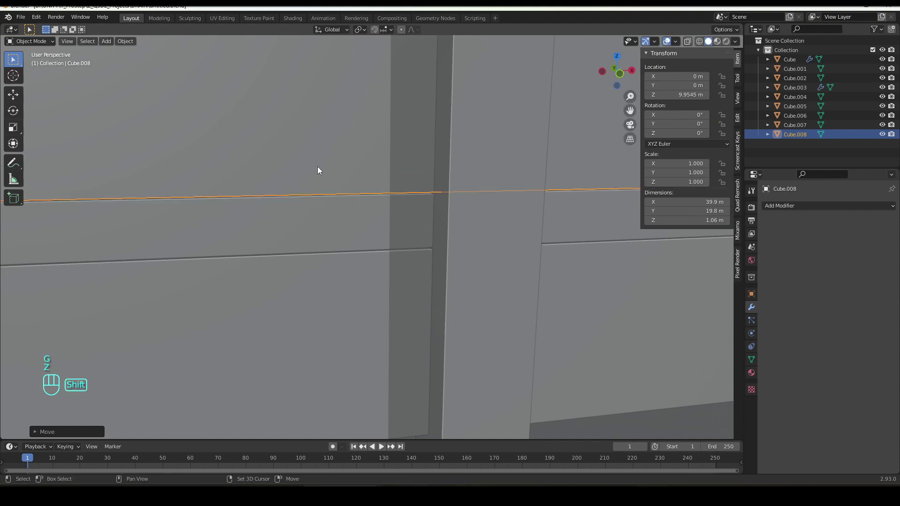
middle_click(242, 209)
key("Tab")
Lengthen the pillars again so they meet the top railing band.
middle_click(143, 184)
left_click(220, 188)
key("g")
key("z")
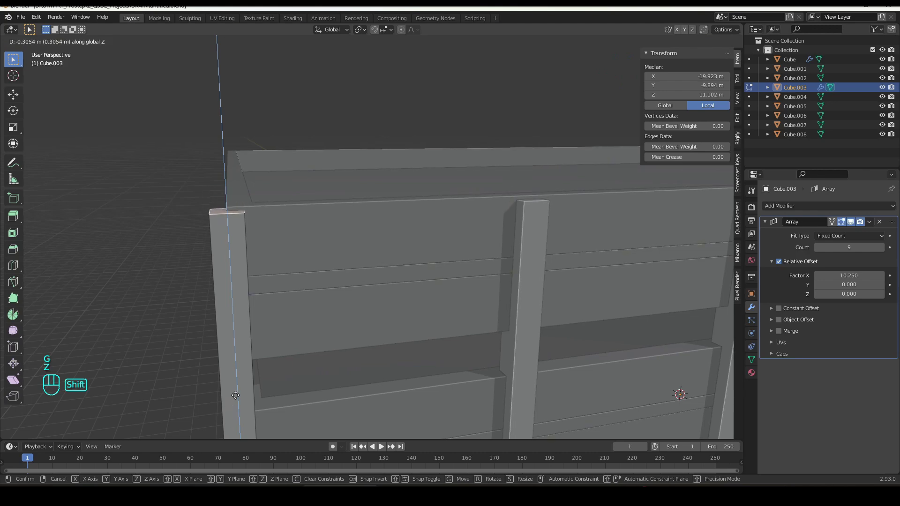
left_click(237, 369)
left_click(166, 284)
left_click_drag(389, 332, 421, 329)
left_click_drag(391, 324, 294, 315)
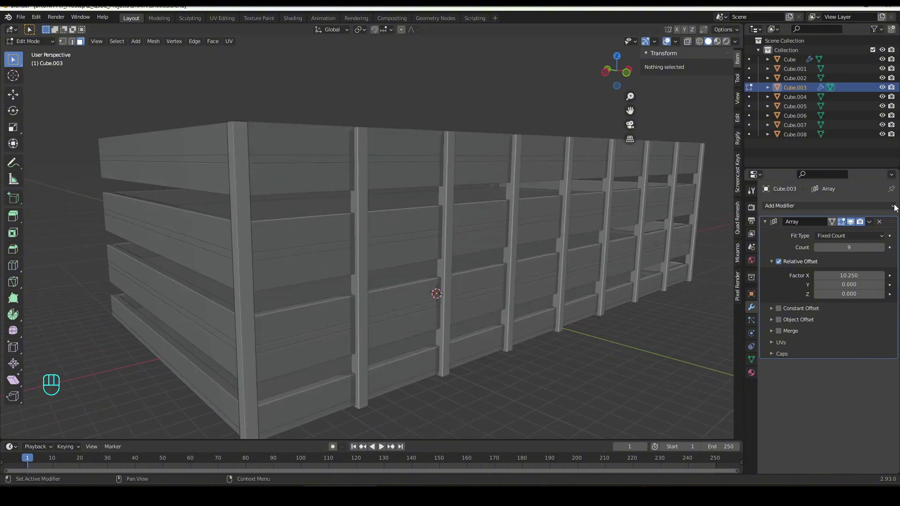
Add a second Array modifier to the pillar object in the Modifier properties.
left_click_drag(897, 206, 737, 234)
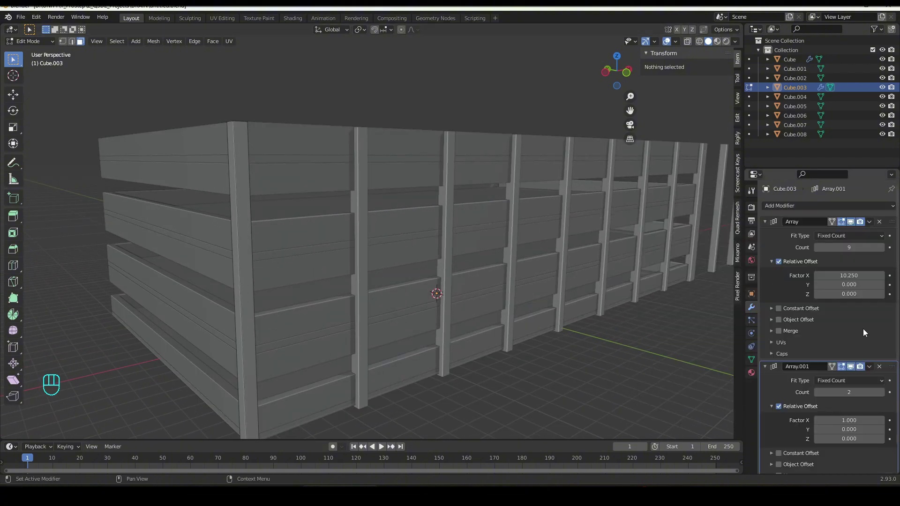
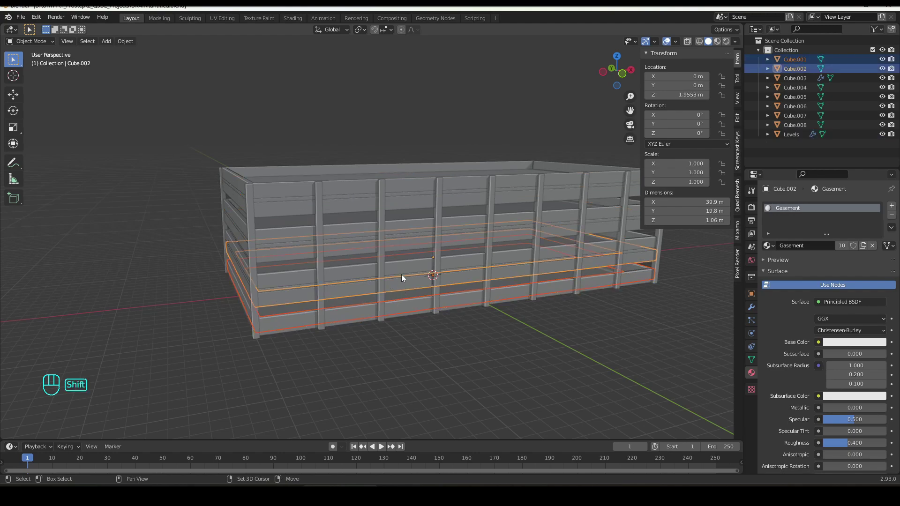
Select the floor slab pieces and join them with Ctrl+J into one object named Levels.
left_click_drag(309, 260, 375, 239)
left_click(379, 174)
left_click(396, 144)
left_click(405, 105)
left_click_drag(414, 75, 415, 76)
left_click_drag(400, 137, 329, 143)
key("ctrl+j")
Merge the pillar pieces into a Pillars object and the railing pieces into a Wall object.
left_click(337, 109)
left_click_drag(373, 224, 351, 233)
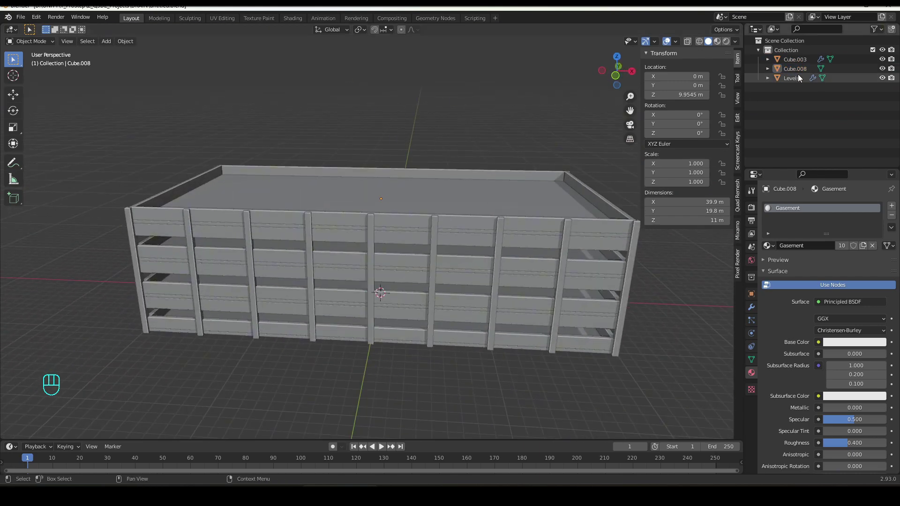
left_click_drag(799, 74, 800, 74)
key("l")
left_click_drag(791, 63, 793, 63)
key("l")
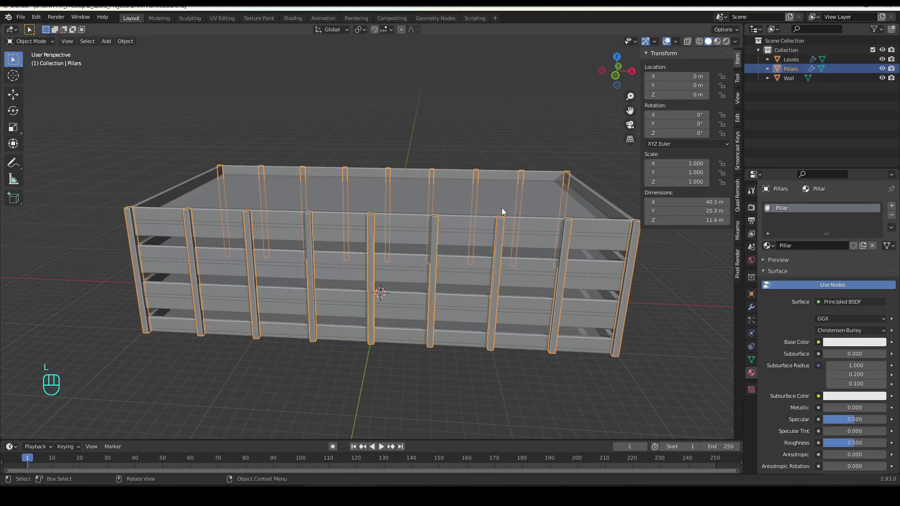
Edit the Pillars mesh and begin scaling the front corner pillar along X.
left_click_drag(166, 258, 195, 248)
left_click_drag(228, 252, 268, 254)
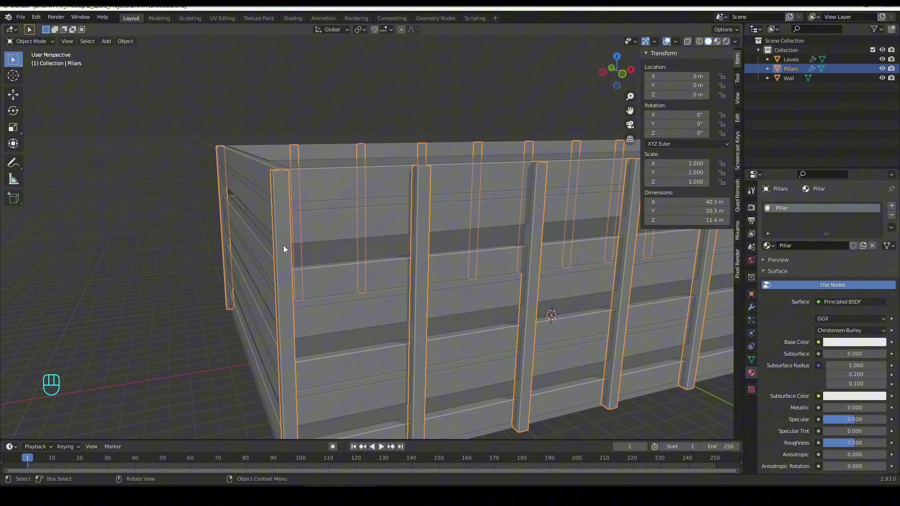
key("Tab")
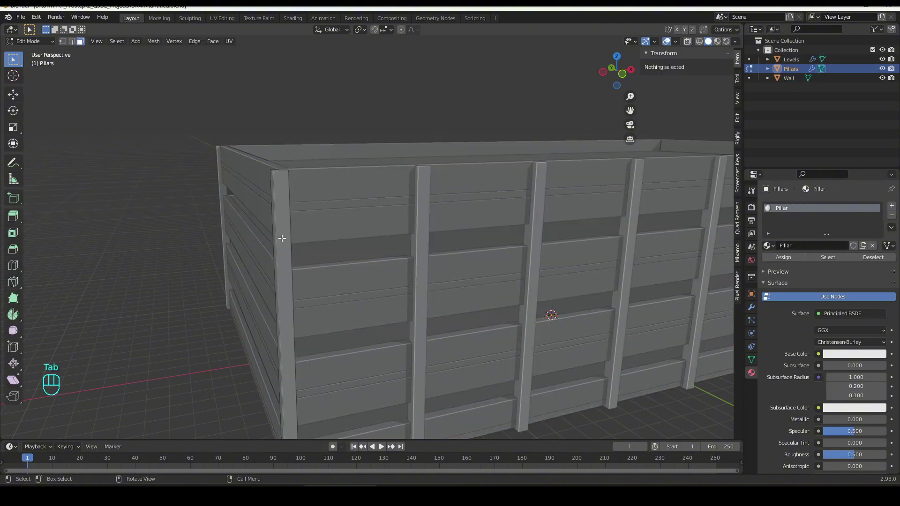
key("a")
key("s")
key("x")
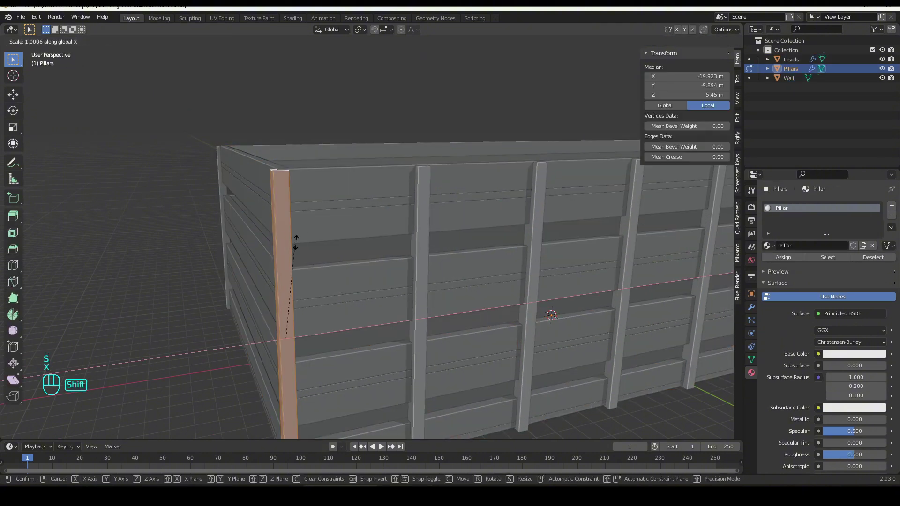
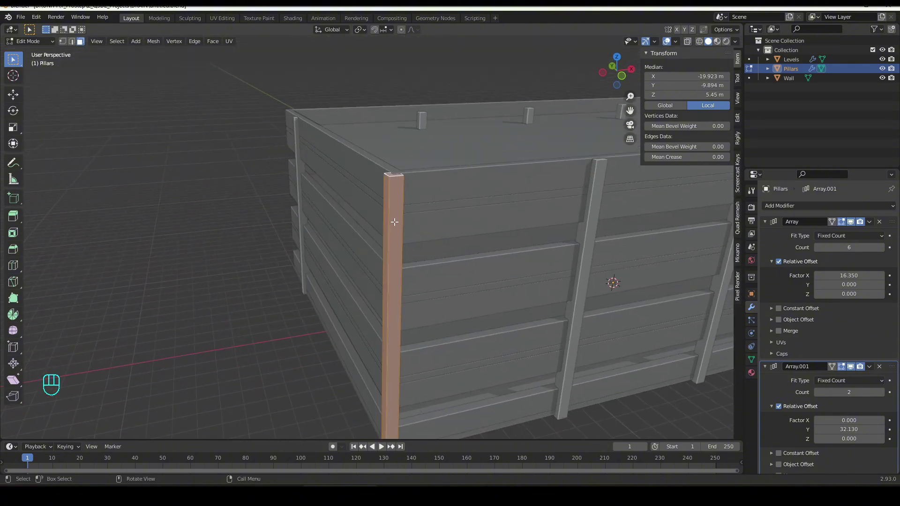
Widen the front corner pillar by scaling it along X.
key("s")
key("x")
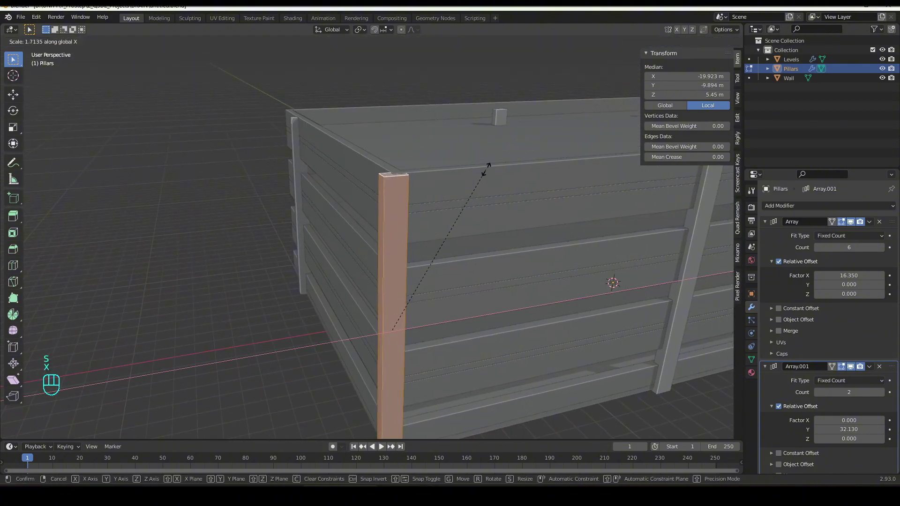
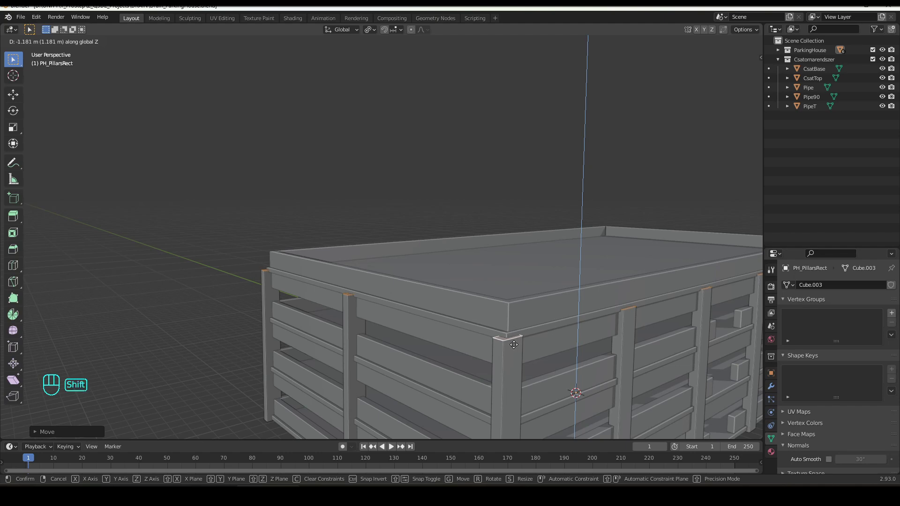
Save, return to the garage scene and add a new cube, shifting it along Y.
left_click(515, 343)
key("ctrl+s")
left_click_drag(107, 47, 197, 61)
key("g")
key("y")
left_click_drag(440, 394, 436, 379)
In Front view, move the cube down to sit at the front ground-floor railing.
key("KP_1")
left_click_drag(419, 346, 400, 269)
key("g")
key("z")
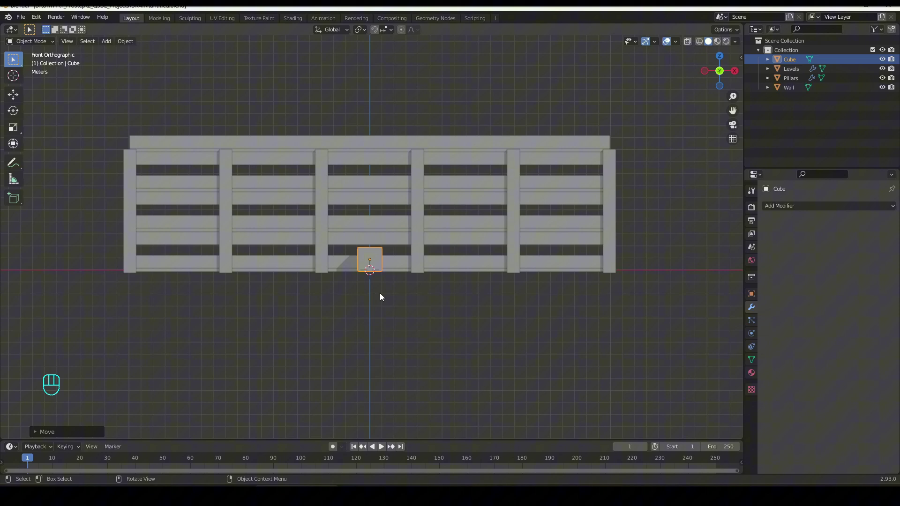
Nudge the cube along Y, apply its transforms and enter Edit Mode.
left_click_drag(392, 298, 416, 301)
left_click_drag(517, 366, 452, 346)
key("g")
key("y")
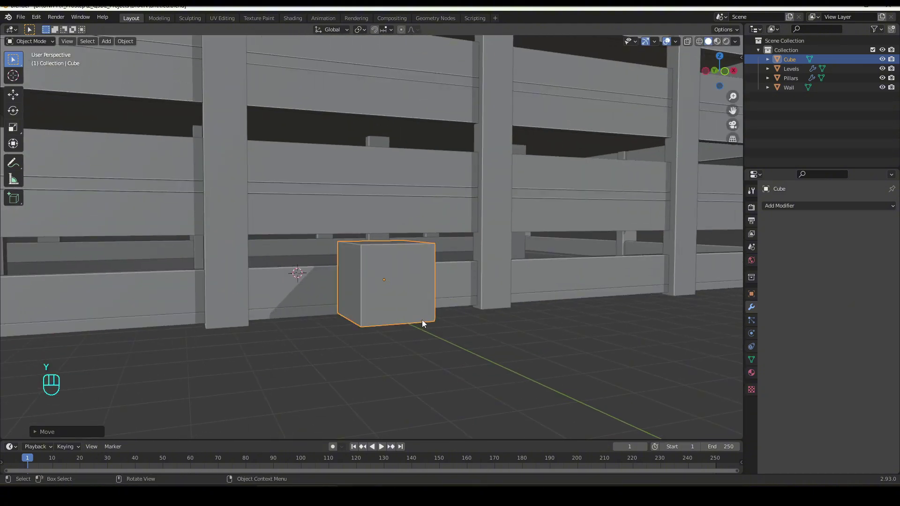
key("ctrl+a")
key("Tab")
Lower the cube's top face along Z to flatten it into a thin slab.
left_click(387, 242)
key("3")
key("g")
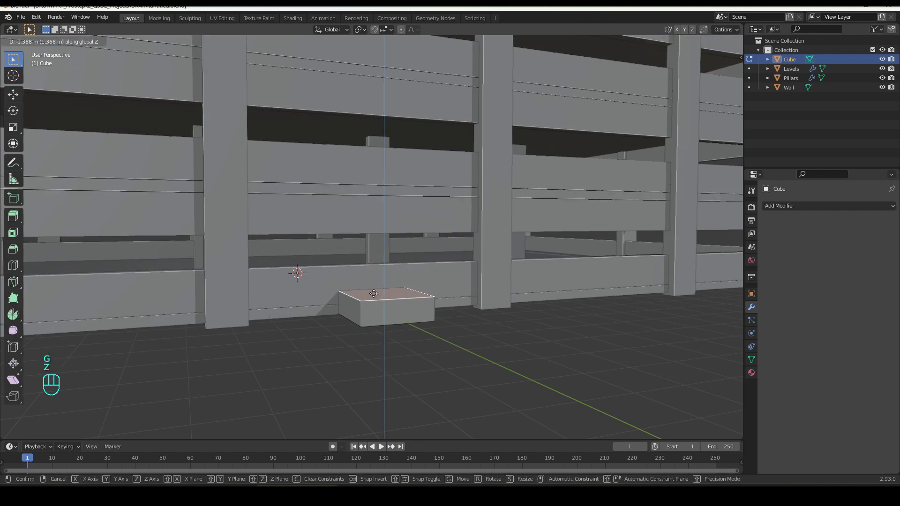
left_click(373, 305)
Scale the whole slab along X into a long thin strip.
left_click_drag(348, 310, 333, 311)
key("a")
key("s")
key("x")
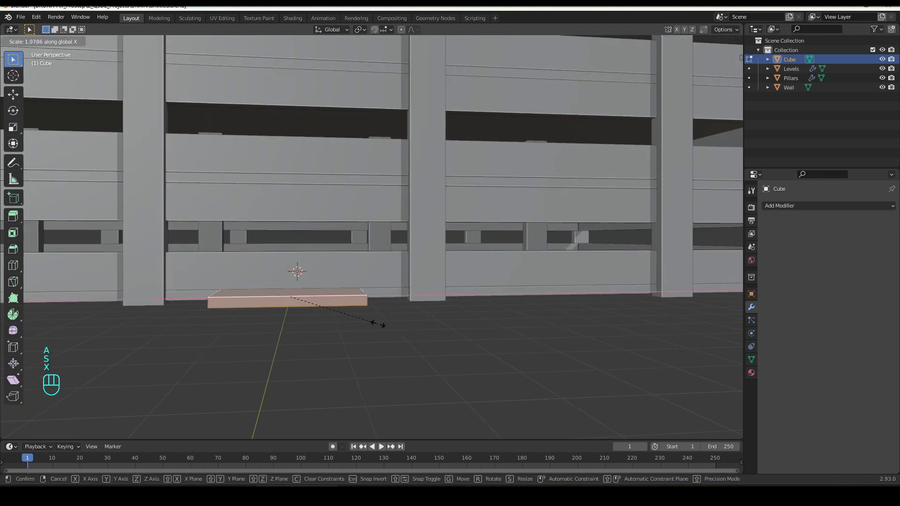
left_click(381, 322)
In top view, move the strip off-centre from the origin.
left_click_drag(342, 298, 360, 316)
left_click_drag(374, 319, 393, 321)
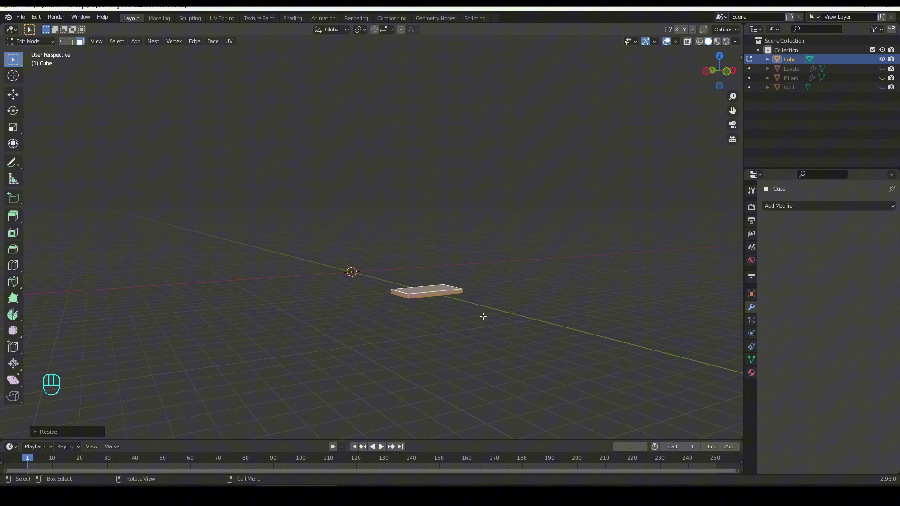
key("KP_7")
key("g")
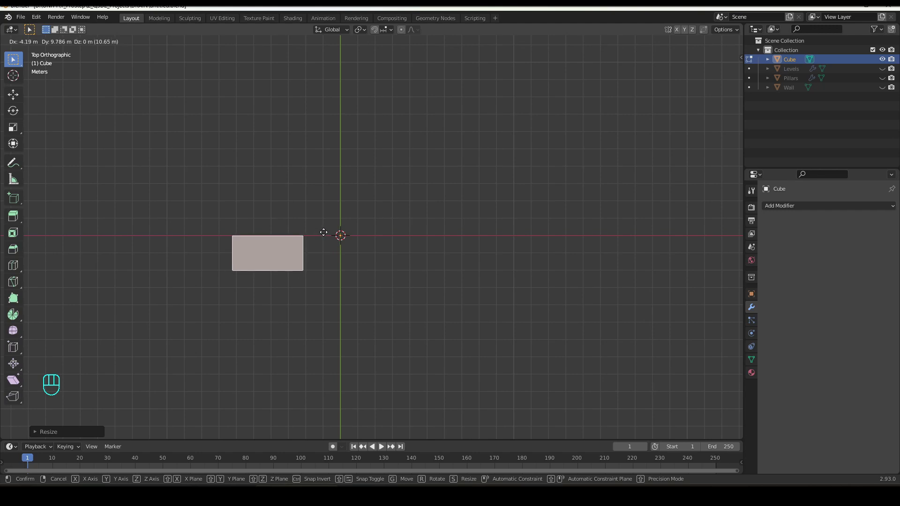
left_click(324, 230)
Add a Screw modifier spinning the strip into a full-turn spiral rising 3.5 m.
left_click_drag(298, 269, 360, 183)
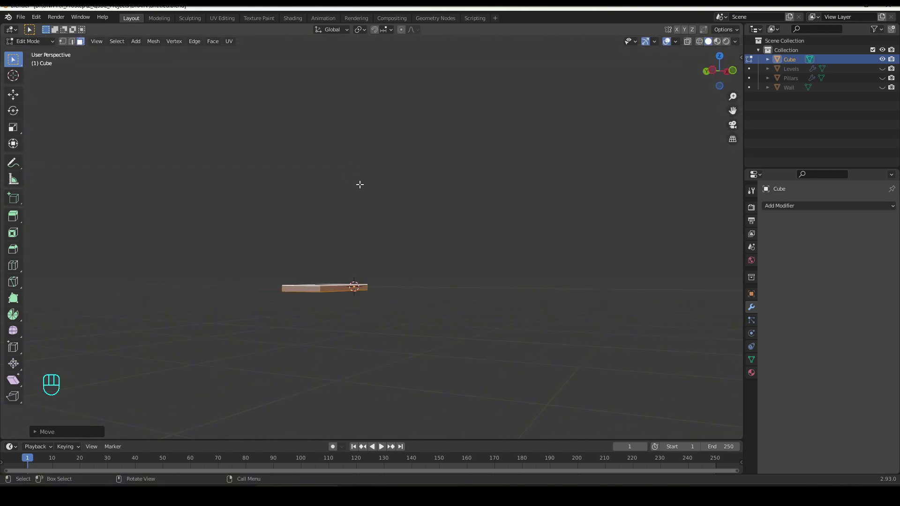
key("ctrl+KP_Add")
key("x")
left_click_drag(298, 344, 324, 315)
left_click_drag(321, 322, 304, 331)
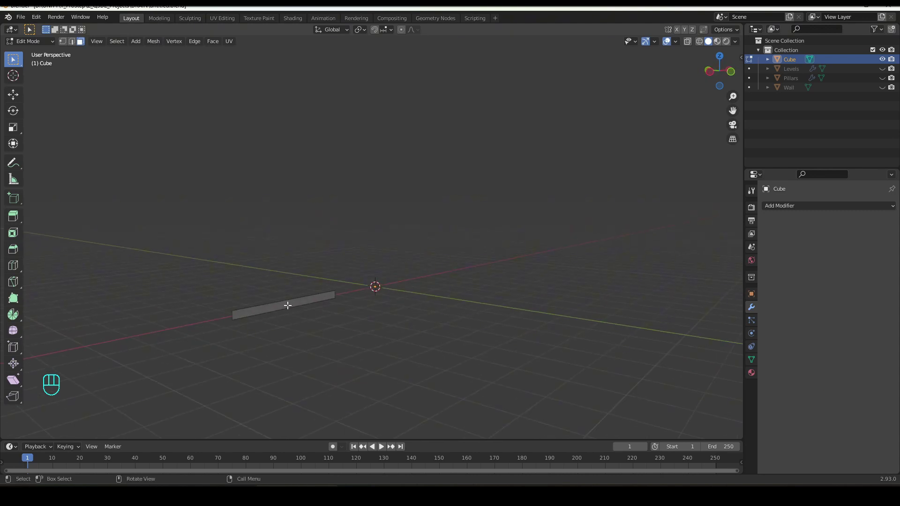
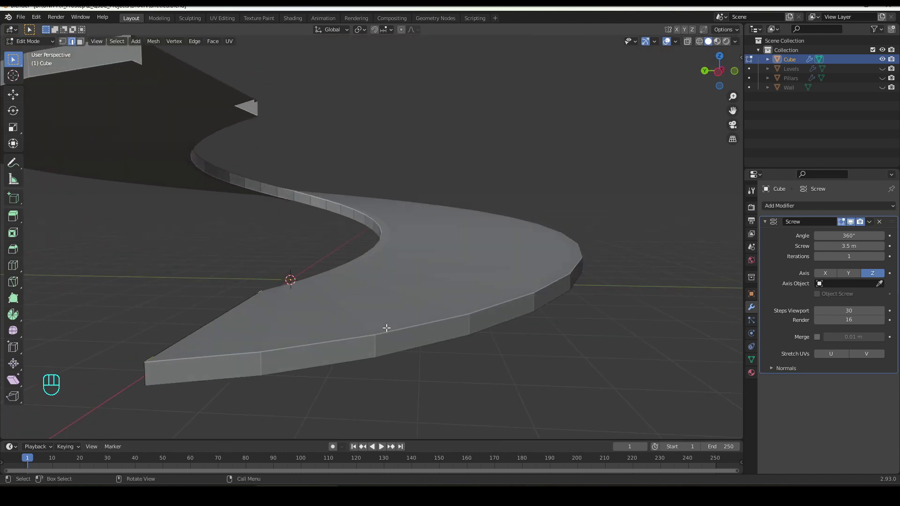
Extrude the ramp's outer and inner edges upward into raised side walls.
key("e")
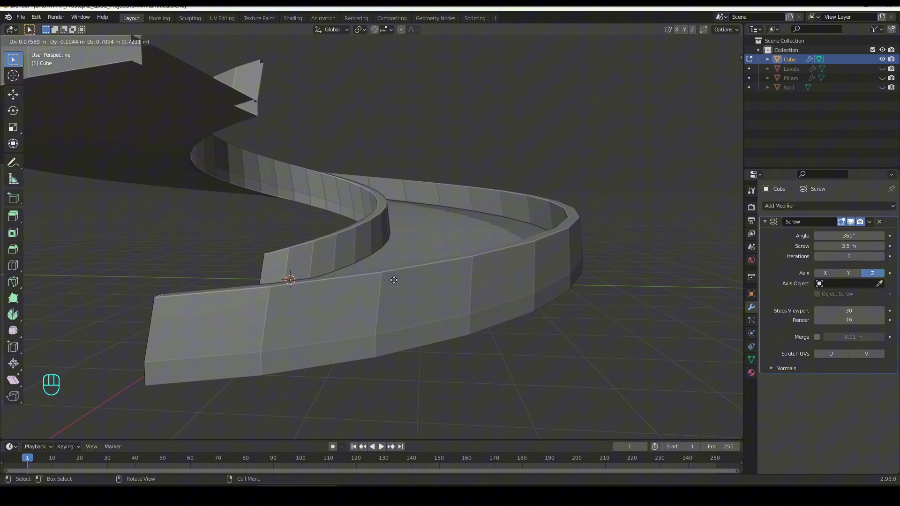
left_click(394, 279)
left_click_drag(391, 286, 458, 291)
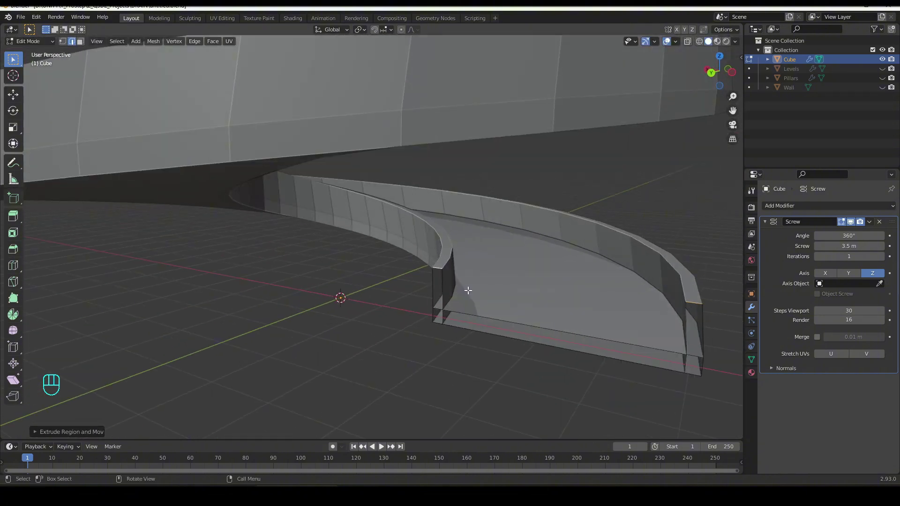
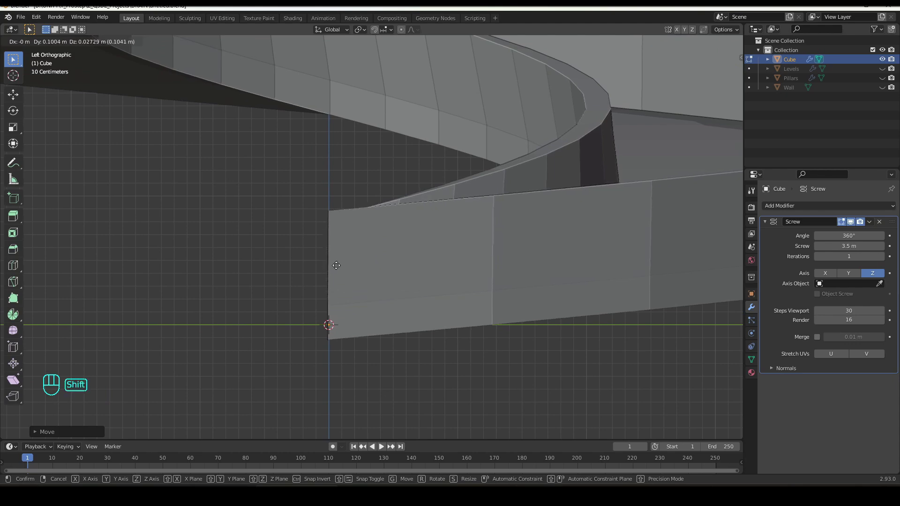
left_click(884, 72)
With the screw set to a 180° half-turn rising 3.3 m, start moving the ramp beside the garage in top view.
key("Tab")
key("KP_7")
left_click_drag(389, 257, 353, 191)
key("g")
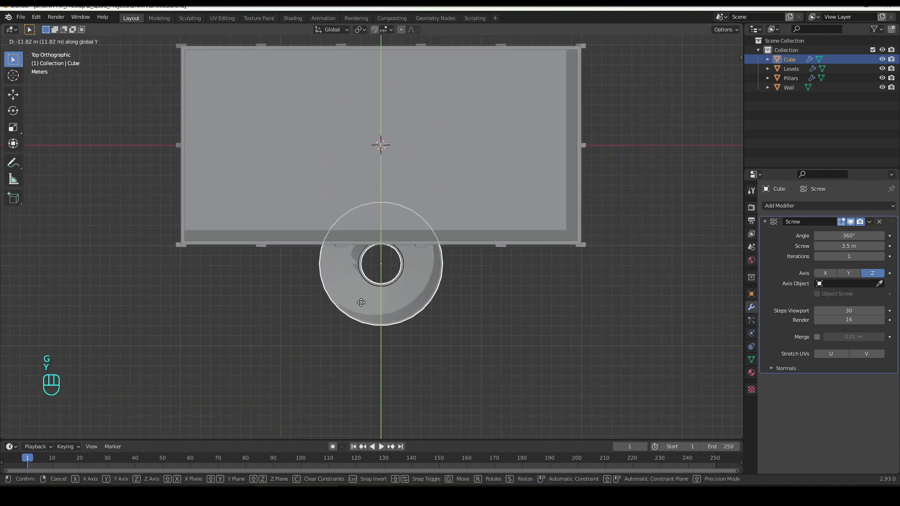
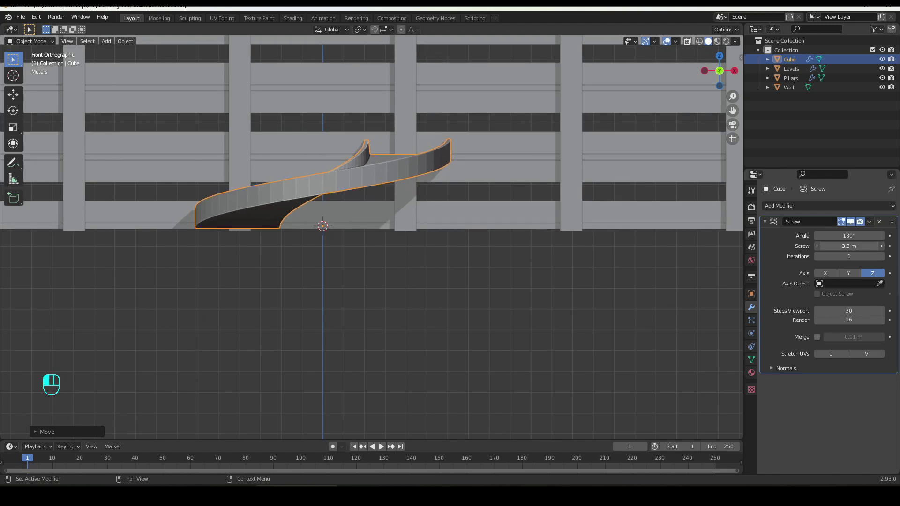
In Front view, slide the ramp along X to line it up with the garage front.
left_click_drag(502, 246, 535, 263)
left_click_drag(480, 284, 474, 292)
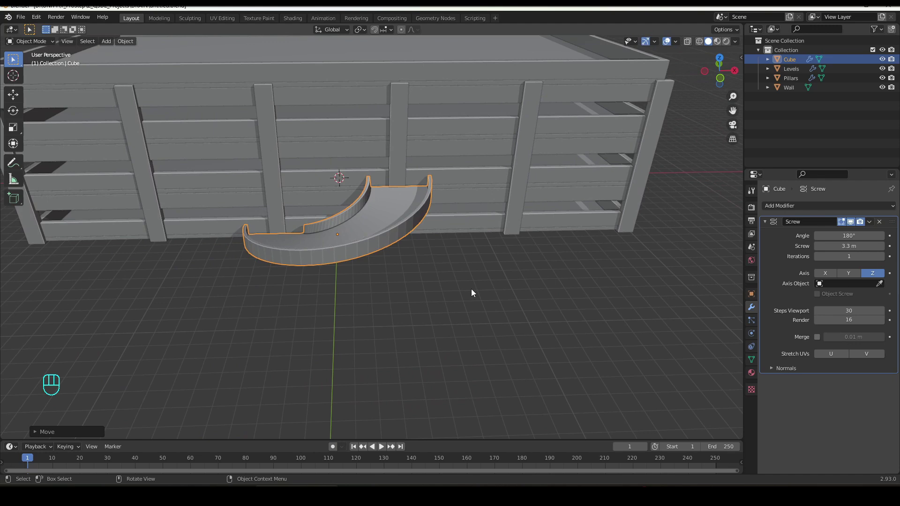
key("KP_1")
key("g")
key("x")
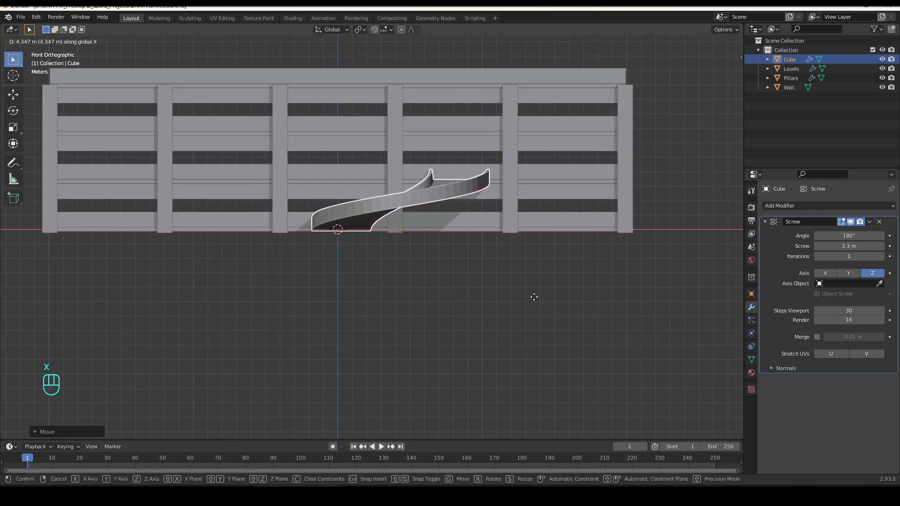
left_click_drag(447, 305, 451, 308)
left_click_drag(438, 313, 431, 358)
Save, duplicate the ramp and lift the copy one floor up along Z.
middle_click(432, 355)
key("ctrl+s")
left_click_drag(420, 344, 404, 338)
key("shift+d")
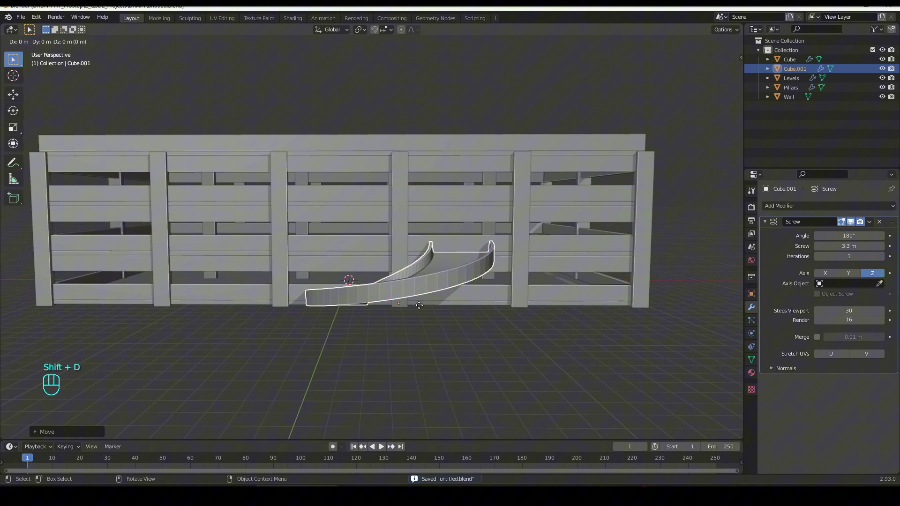
key("g")
key("z")
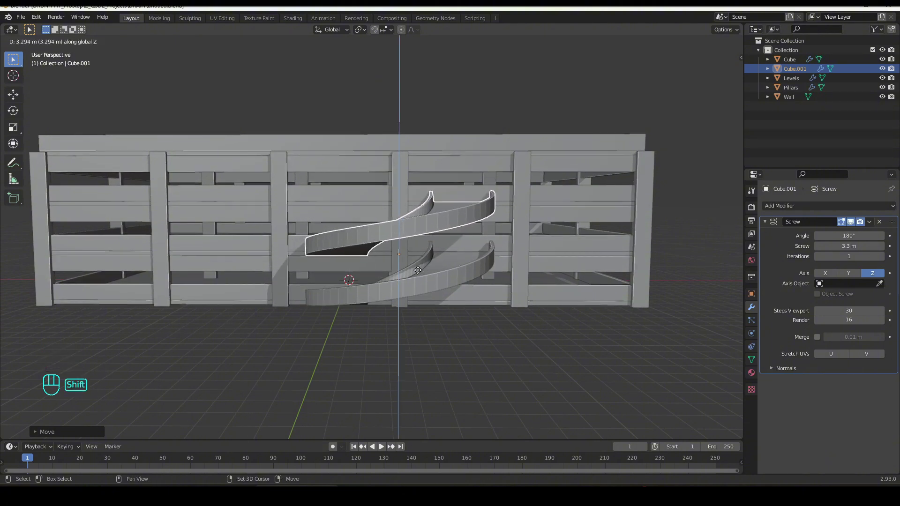
left_click_drag(430, 249, 425, 255)
Duplicate the upper ramp again and lift it another floor, forming a three-level spiral.
key("shift+d")
left_click(410, 241)
key("g")
key("z")
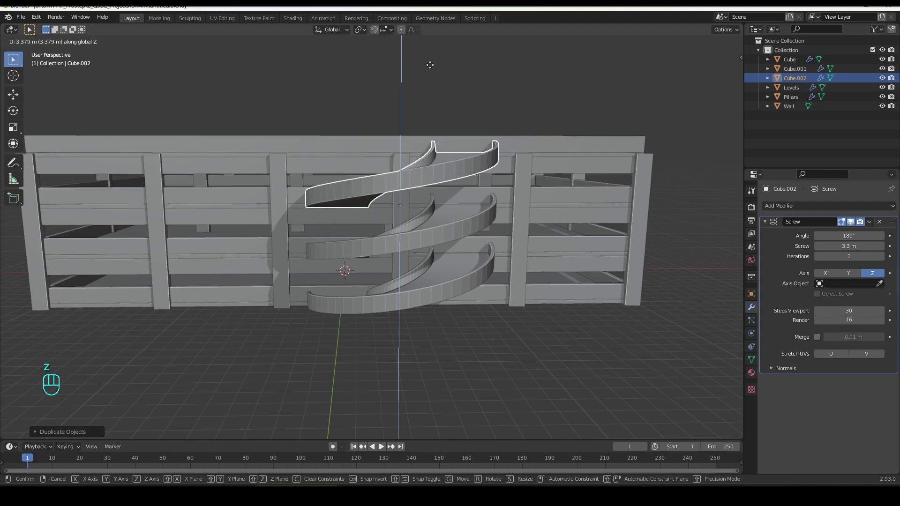
left_click_drag(433, 334, 436, 324)
middle_click(346, 352)
left_click_drag(464, 276, 466, 274)
left_click(460, 168)
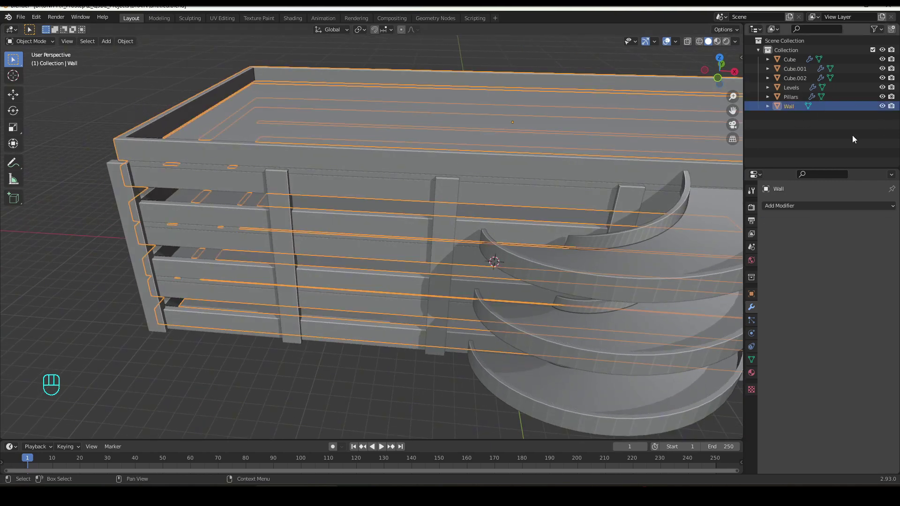
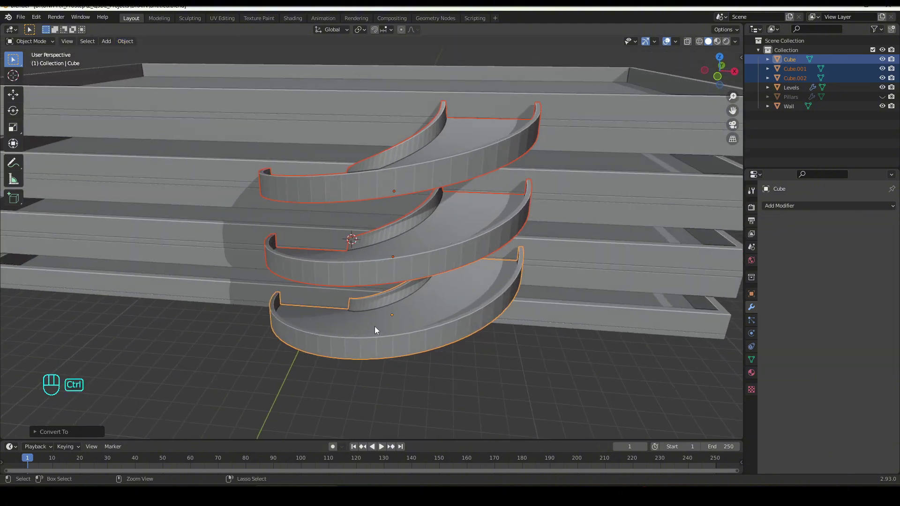
Join the three ramp copies with Ctrl+J and rename the result Ramp.
key("ctrl+j")
left_click_drag(802, 63, 802, 63)
left_click_drag(311, 278, 331, 284)
left_click(352, 141)
Select the Wall object and enter Edit Mode on its mesh near the ramp.
left_click_drag(353, 204, 350, 209)
key("Tab")
left_click_drag(343, 193, 330, 213)
left_click_drag(332, 198, 354, 226)
left_click(334, 231)
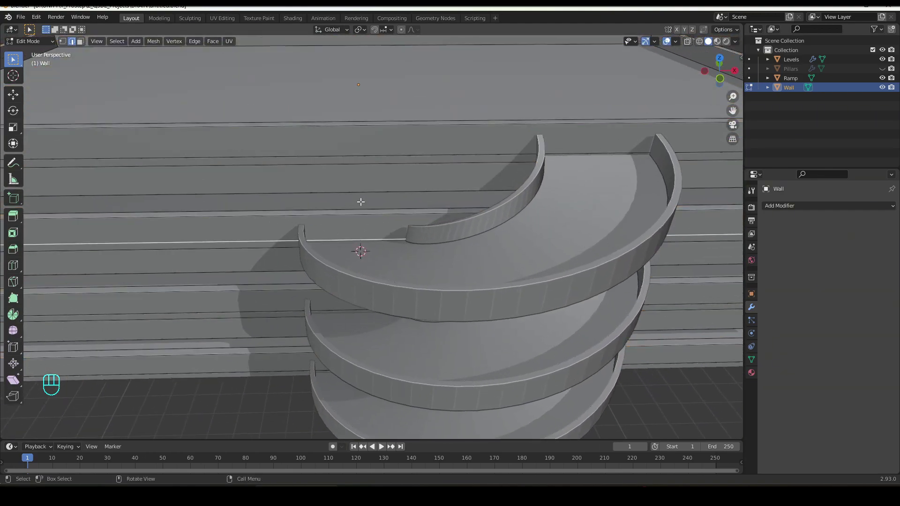
Loop cut the railing wall near where the ramp arrives.
key("ctrl+r")
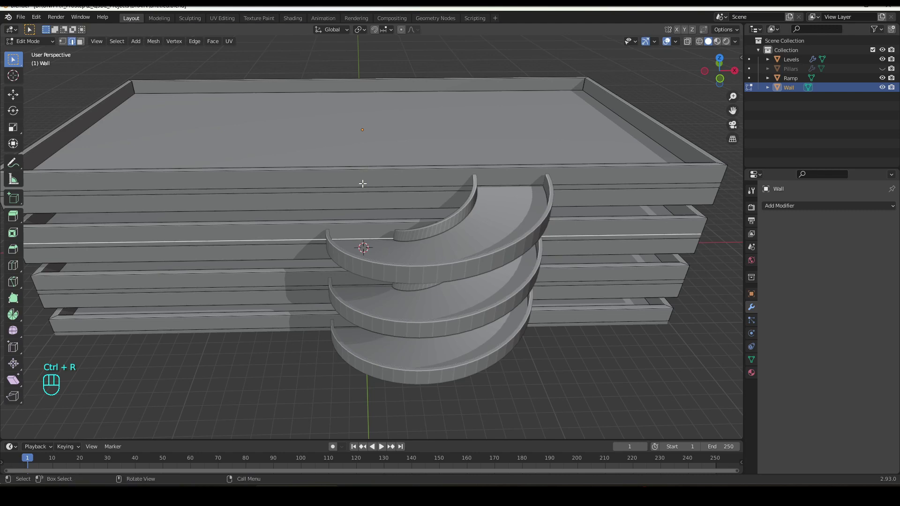
key("ctrl+r")
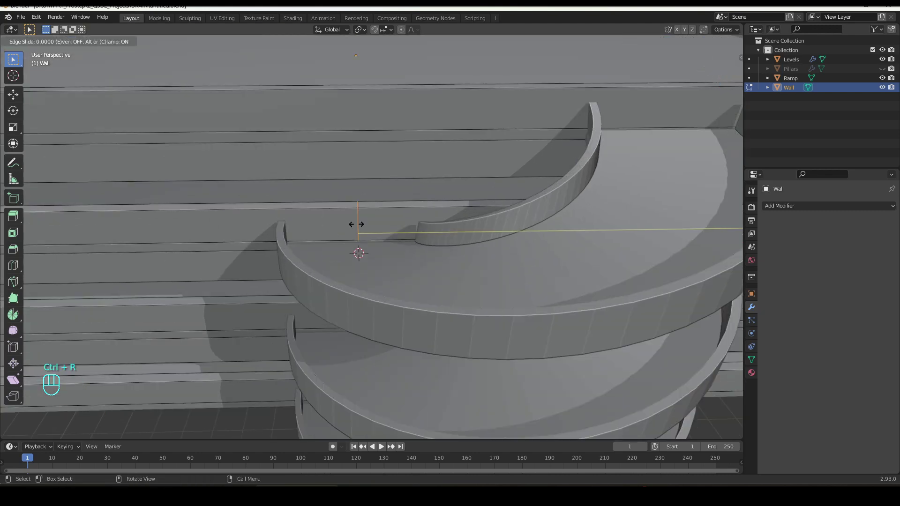
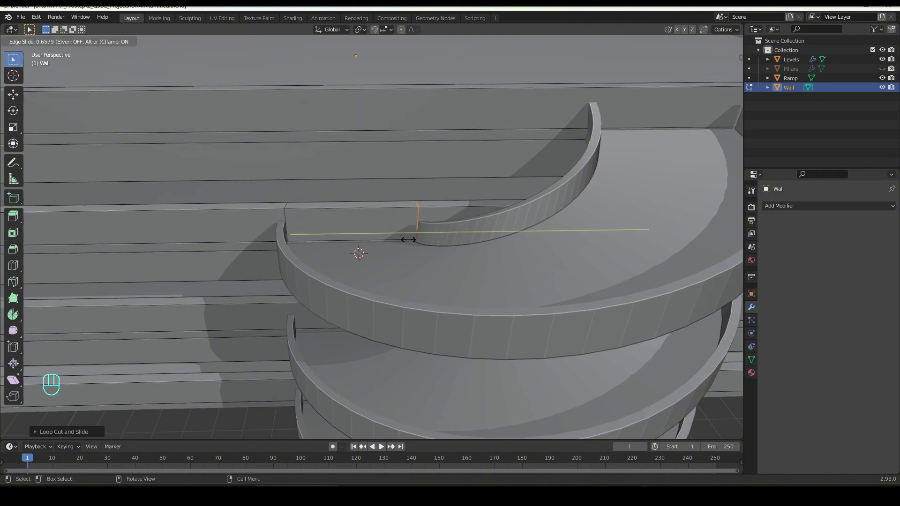
left_click(408, 238)
left_click_drag(393, 243, 374, 252)
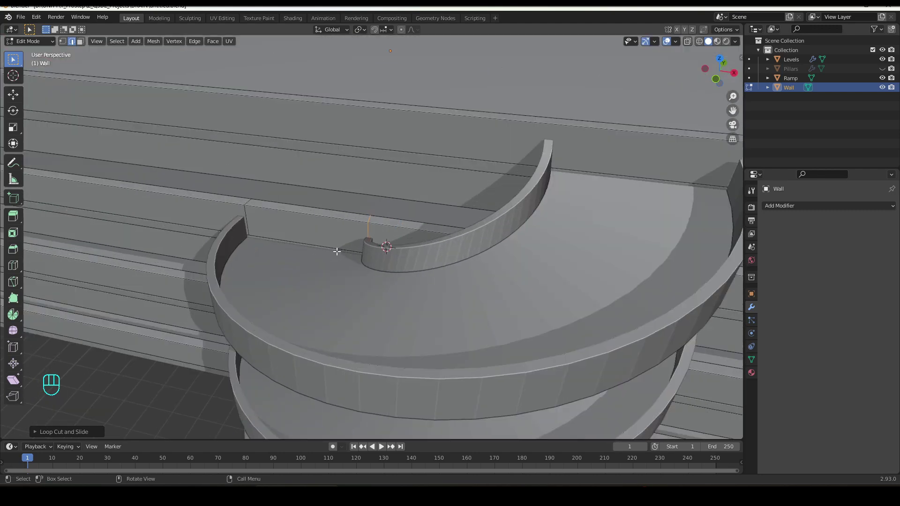
Delete the wall faces at the cut and fill the exposed ends with F.
key("3")
left_click(340, 219)
middle_click(336, 226)
key("x")
middle_click(383, 243)
key("2")
key("f")
left_click_drag(319, 249, 299, 248)
key("f")
left_click_drag(284, 248, 281, 250)
middle_click(347, 227)
left_click_drag(348, 233, 360, 228)
Loop cut the upper railing wall and dissolve the faces at the opening.
key("ctrl+r")
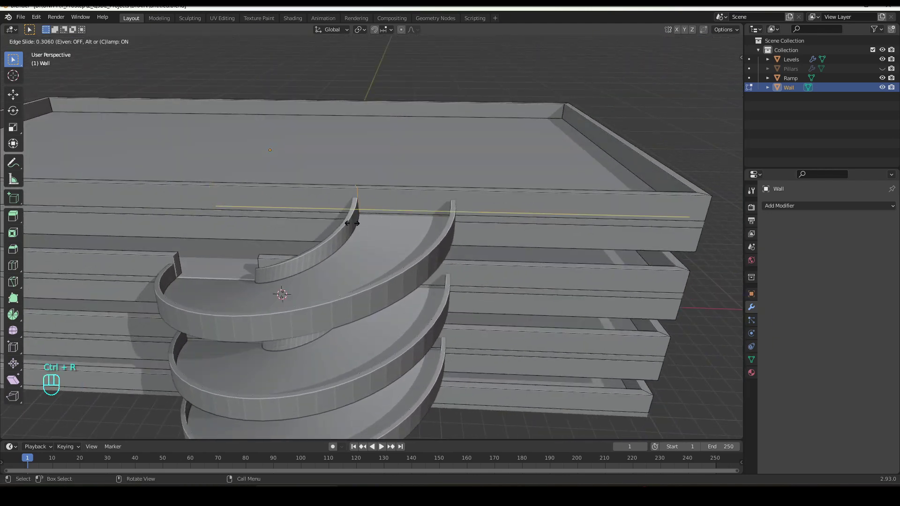
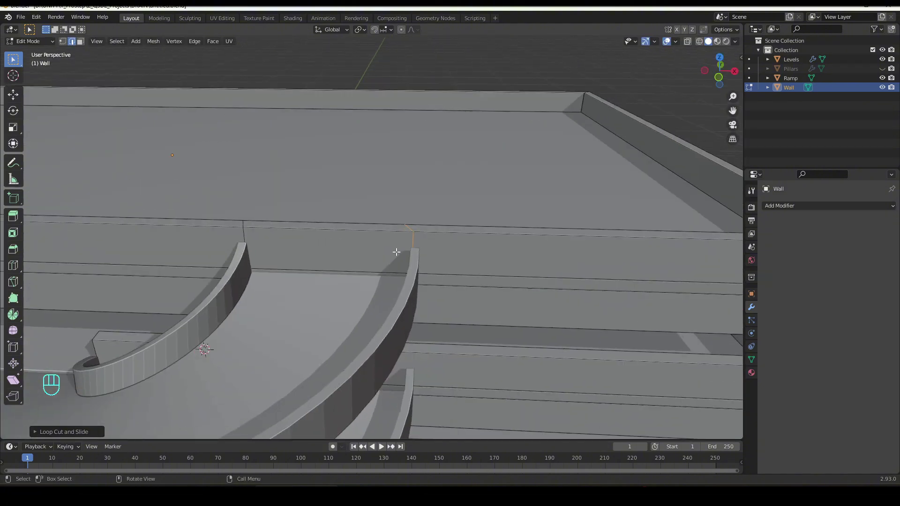
key("3")
double_click(359, 239)
key("ctrl+x")
key("x")
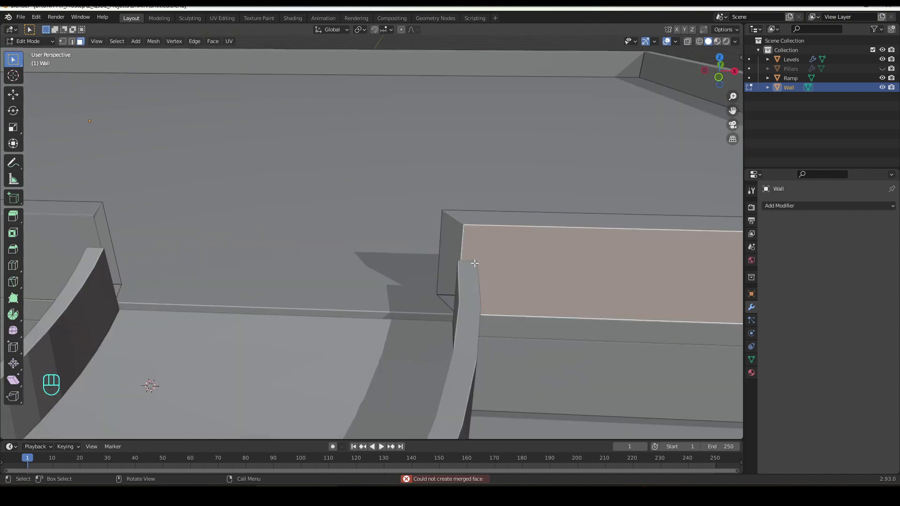
key("2")
Slide the wall's end edge back along X to open the entrance gap.
left_click(535, 265)
key("g")
key("x")
left_click_drag(534, 265, 496, 231)
key("g")
key("x")
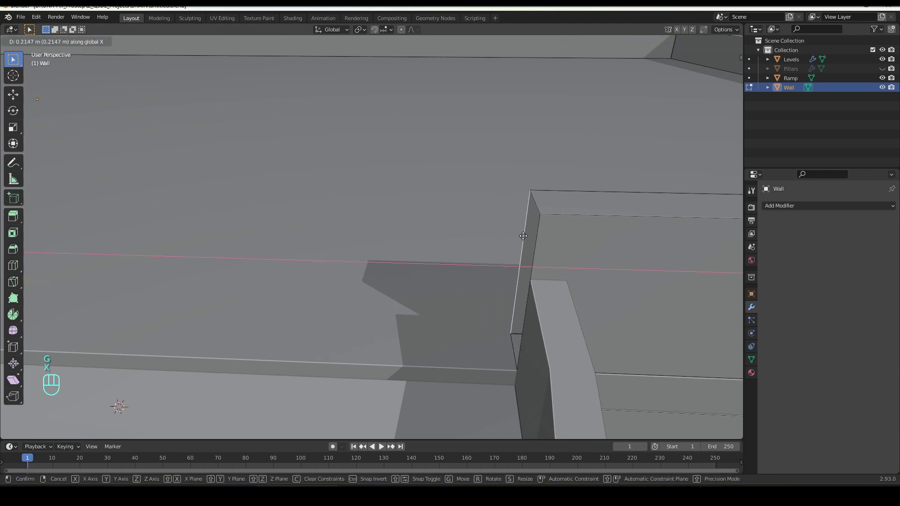
left_click(521, 234)
Fill the cut end and pull the other wall end back along X as well.
key("f")
left_click_drag(195, 249, 276, 263)
left_click(238, 273)
key("g")
key("x")
left_click(294, 287)
middle_click(262, 268)
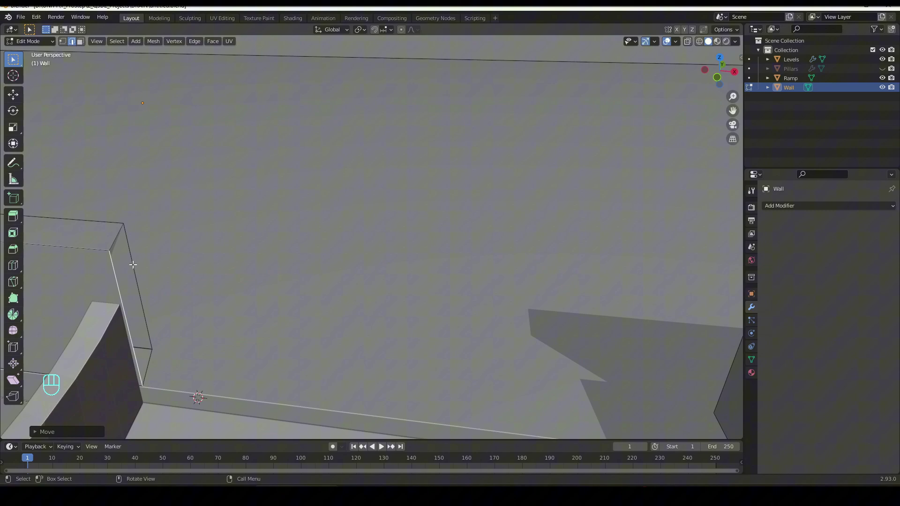
middle_click(183, 268)
key("g")
key("x")
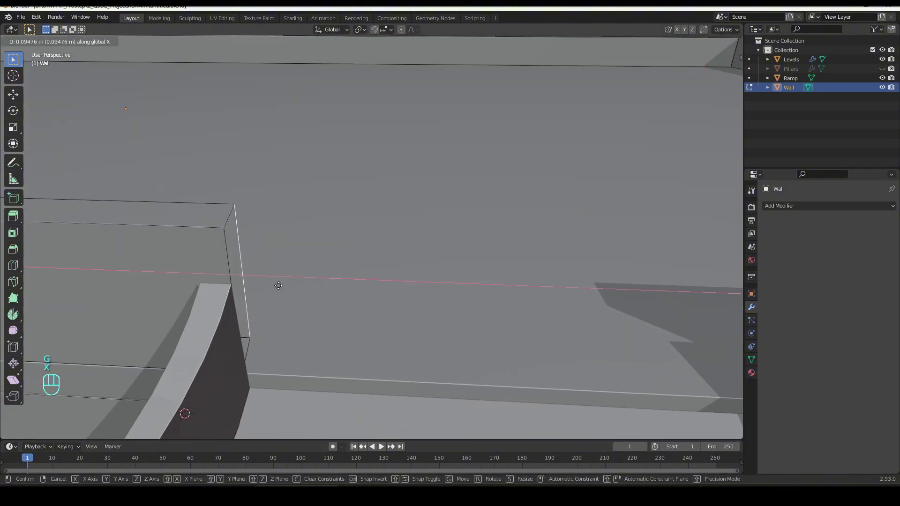
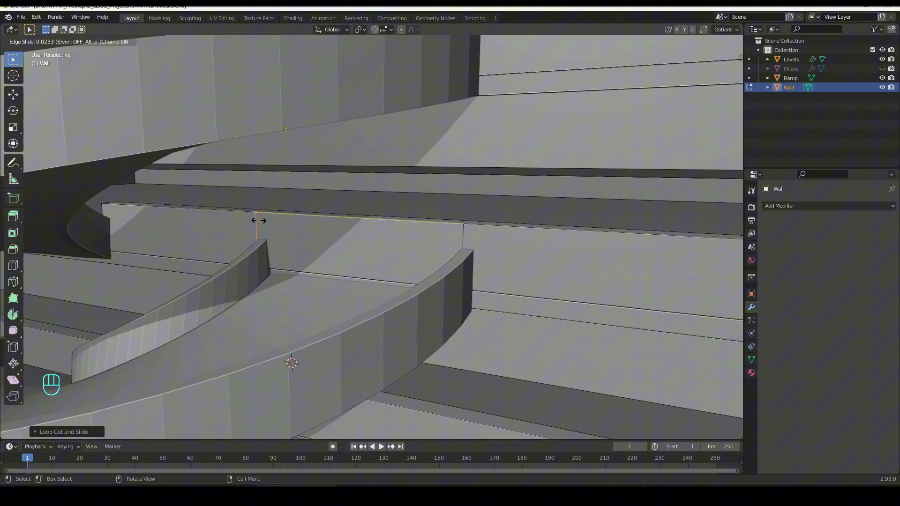
Confirm the loop cut on the next railing wall and slide it along X to the ramp edge.
left_click(269, 222)
left_click_drag(272, 232, 286, 235)
key("g")
key("x")
left_click_drag(443, 294, 394, 284)
Delete the railing faces at the ramp and fill the cut ends, opening the second entrance gap.
key("3")
left_click(400, 247)
left_click(411, 214)
key("x")
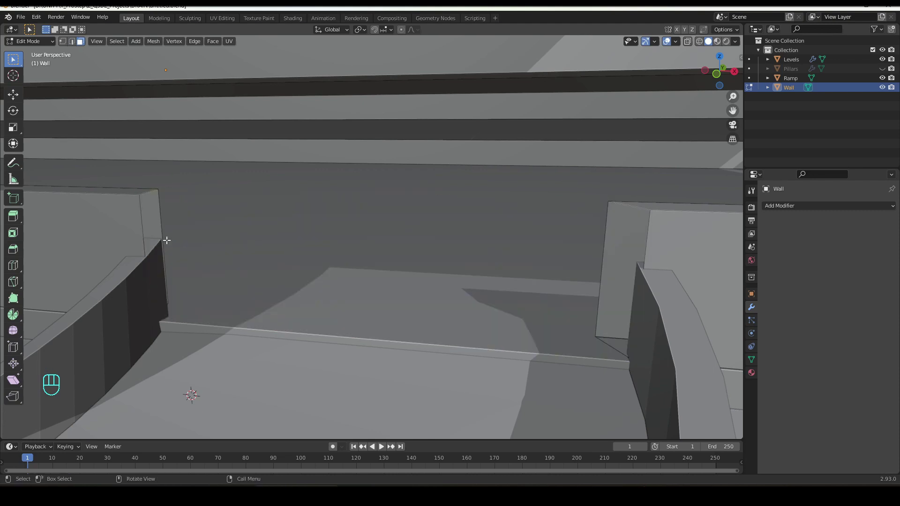
key("2")
key("f")
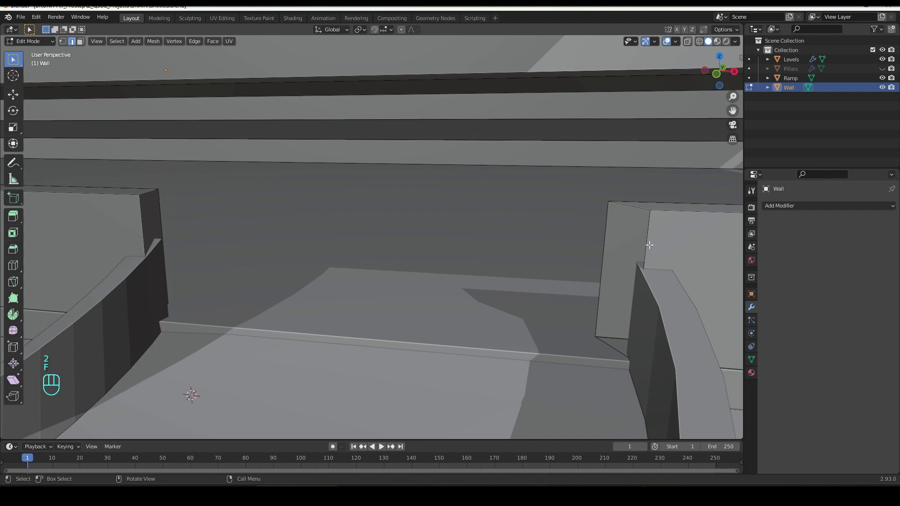
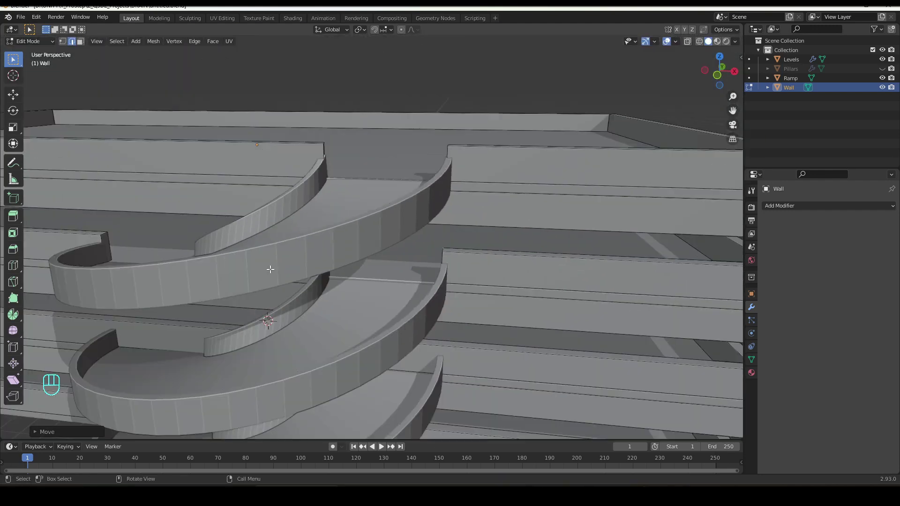
left_click_drag(310, 285, 319, 275)
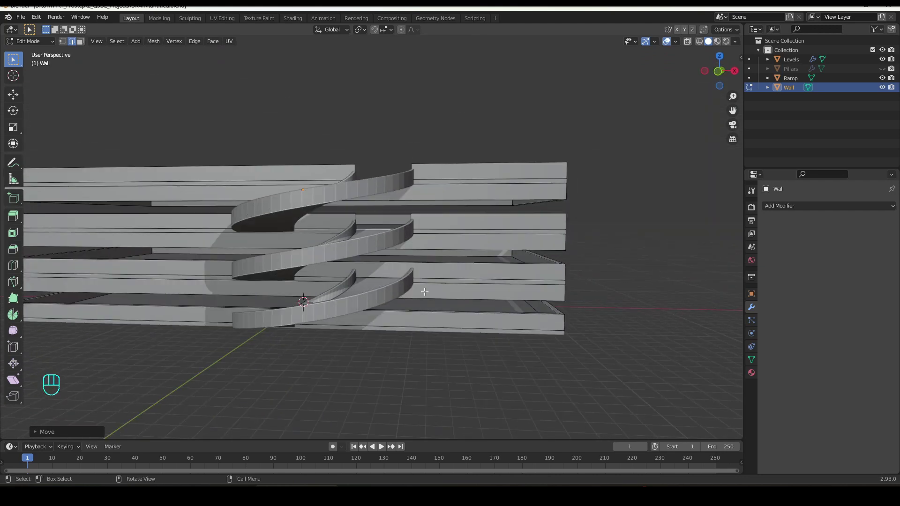
Select the linked railing wall loop, removing stray geometry from the selection.
key("3")
left_click(431, 320)
key("ctrl+l")
key("x")
left_click_drag(478, 218, 478, 217)
left_click_drag(446, 253, 421, 264)
key("ctrl+l")
left_click_drag(425, 263, 443, 252)
left_click_drag(413, 249, 346, 238)
Duplicate the railing band and drop it one floor down along Z.
key("shift+d")
key("g")
key("z")
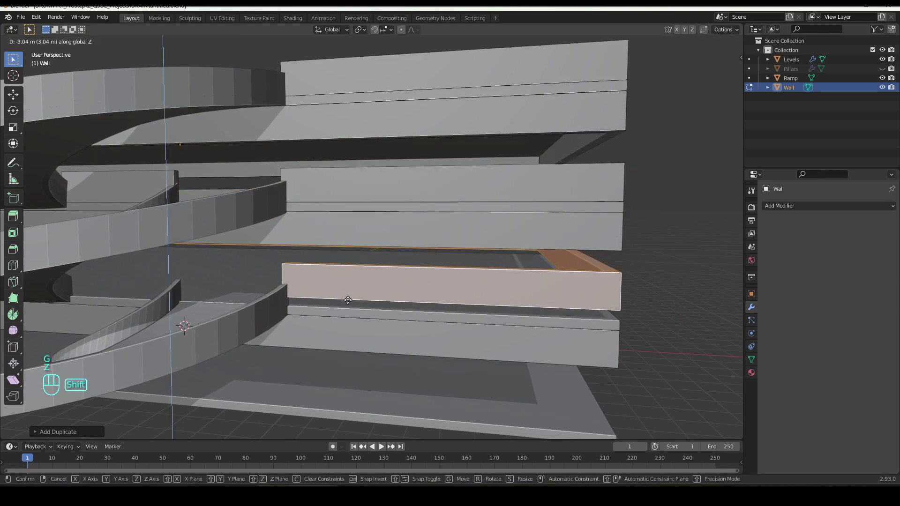
left_click(345, 353)
left_click_drag(348, 291, 330, 237)
Duplicate the railing band again and lower it toward ground level along Z.
key("shift+d")
key("g")
key("z")
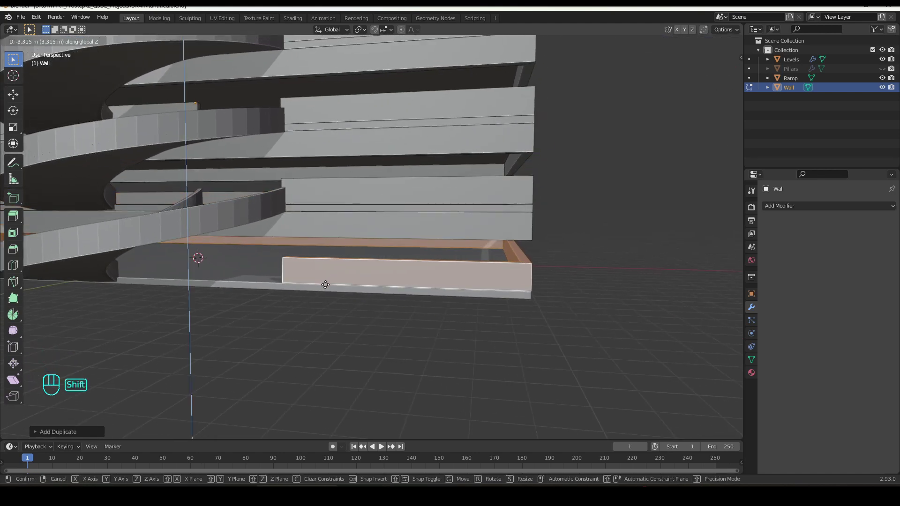
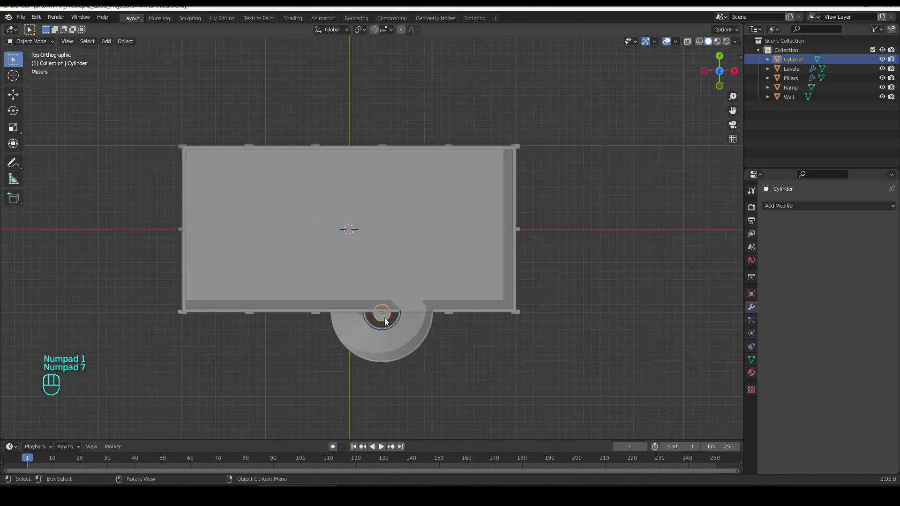
Duplicate the central cylinder, scale it thin in XY and move it to the ramp's outer edge in top view.
middle_click(384, 262)
key("shift+d")
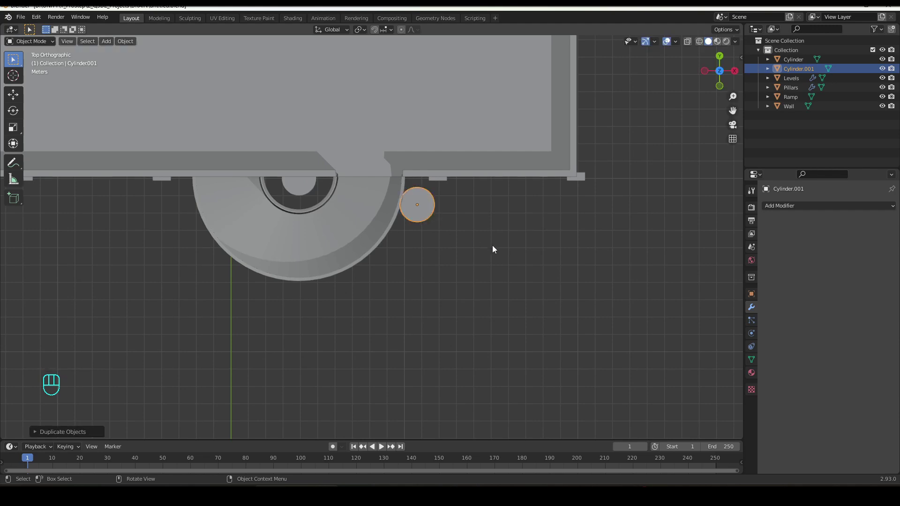
left_click_drag(478, 233, 462, 180)
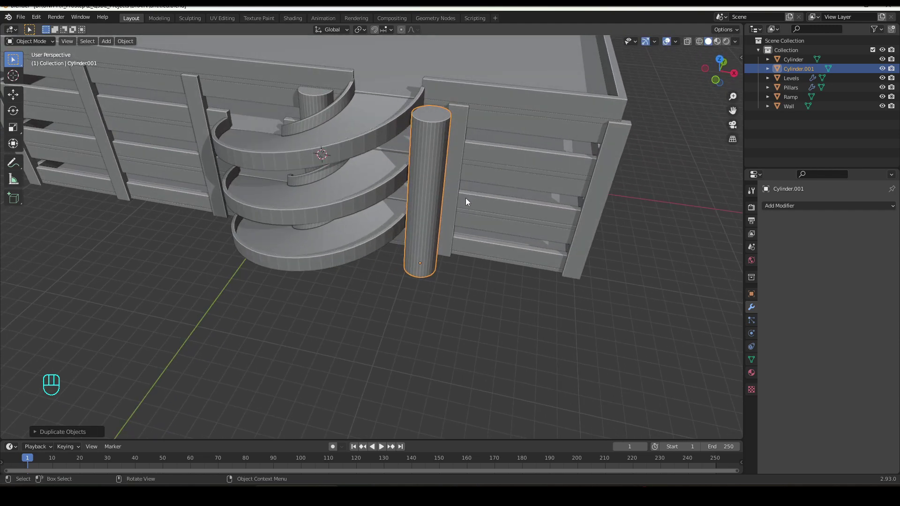
key("s")
key("shift+z")
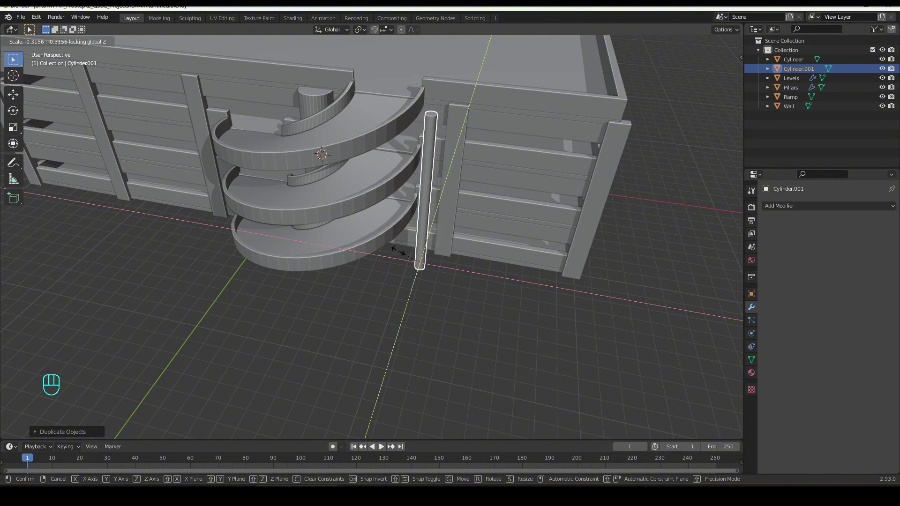
key("KP_7")
key("g")
left_click_drag(436, 231, 439, 143)
key("KP_7")
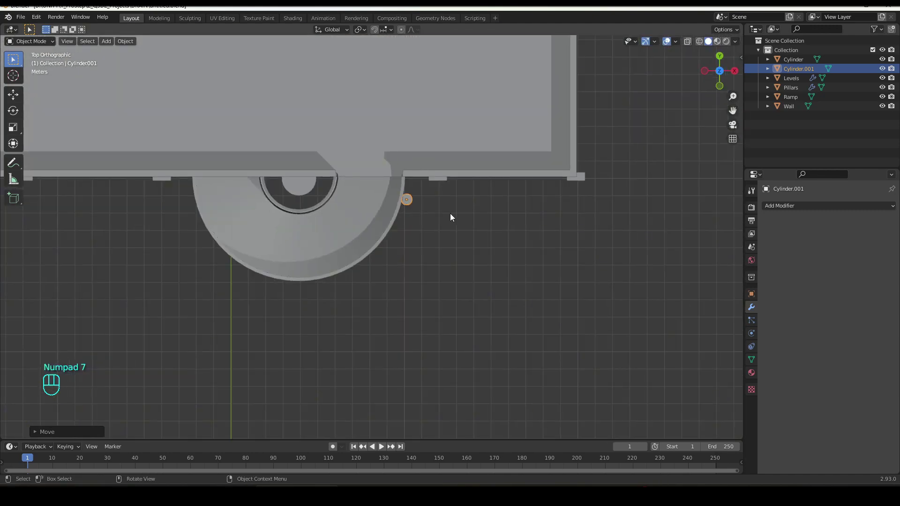
Duplicate the thin post five more times around the ramp edge and adjust the last one's placement.
key("shift+d")
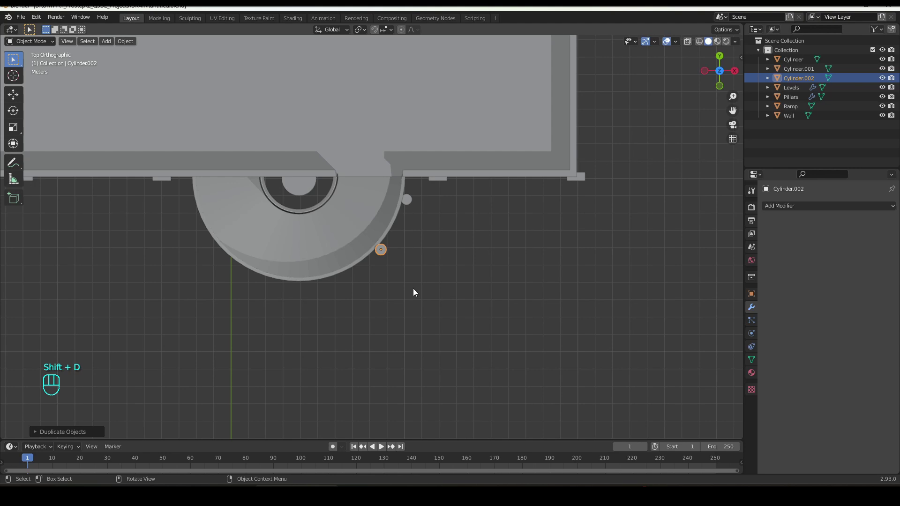
key("shift+d")
key("shift+d")
key("shift+d")
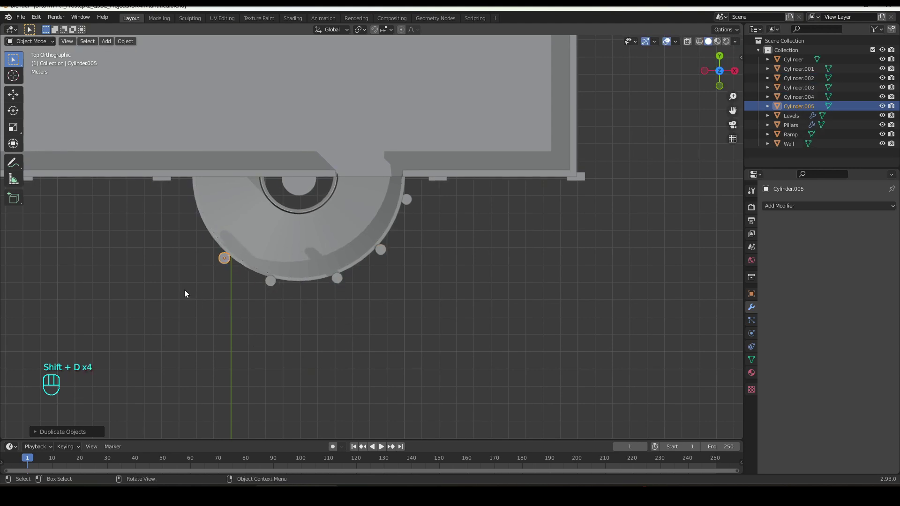
key("shift+d")
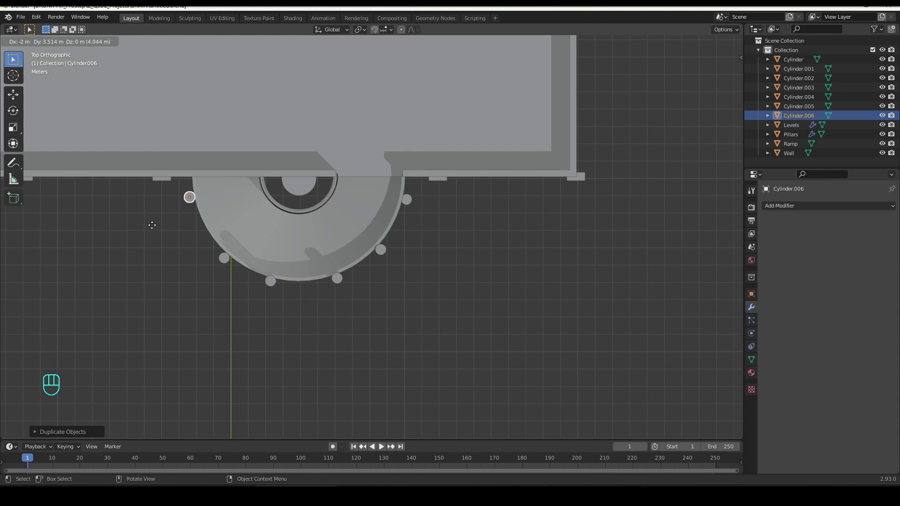
left_click(225, 262)
key("g")
left_click_drag(332, 325, 375, 252)
left_click(805, 63)
left_click(757, 376)
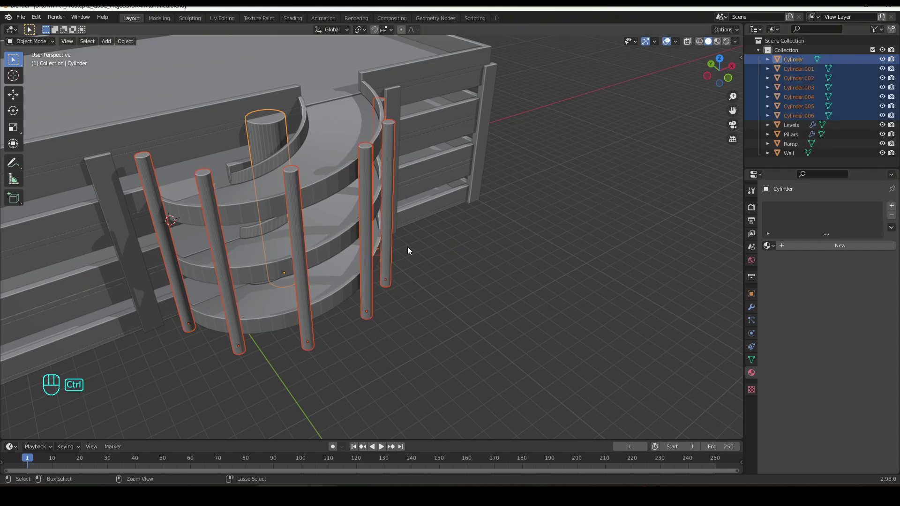
Join all seven cylinders into one Cylinder object and select a post's top geometry in Edit Mode.
key("ctrl+j")
key("Tab")
left_click_drag(368, 149, 348, 144)
left_click(388, 90)
Lower the selected post tops vertically along Z to the right height.
key("g")
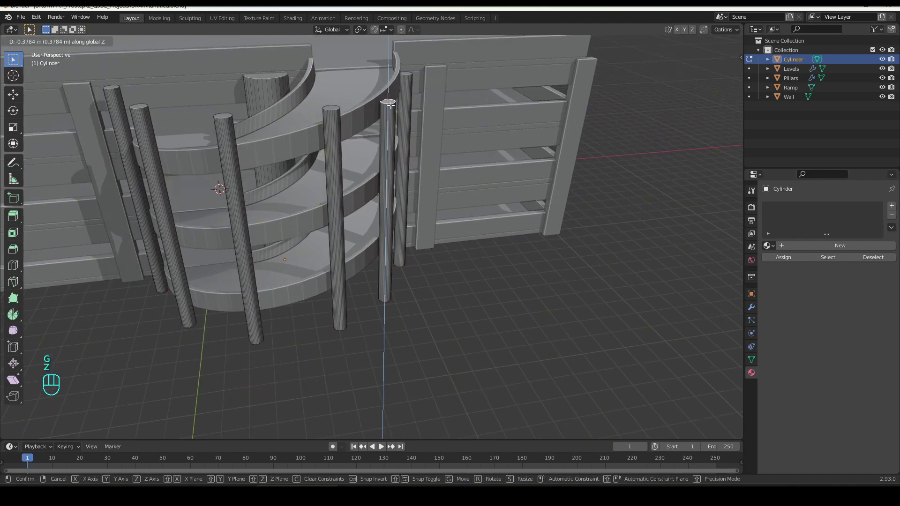
key("z")
left_click(333, 107)
key("g")
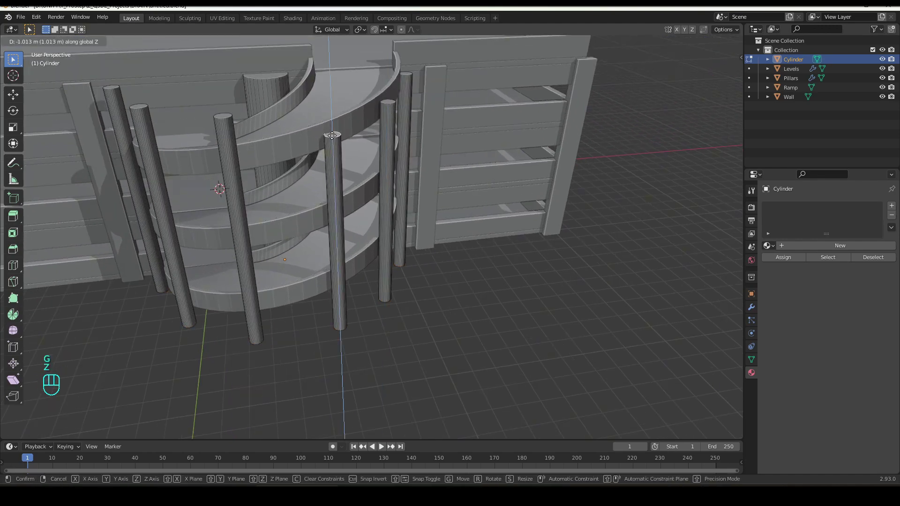